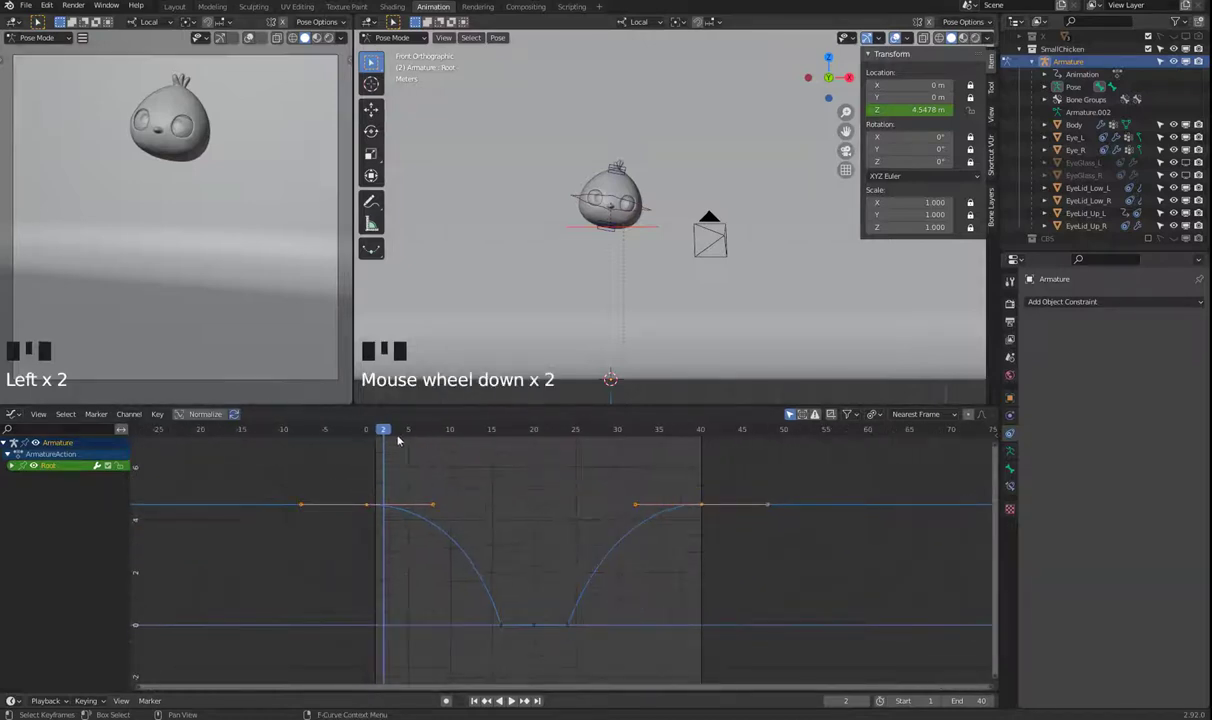
Step: Scrub the timeline across the Root bone's drop-and-rise bounce to preview it
left_click_drag(429, 430, 463, 467)
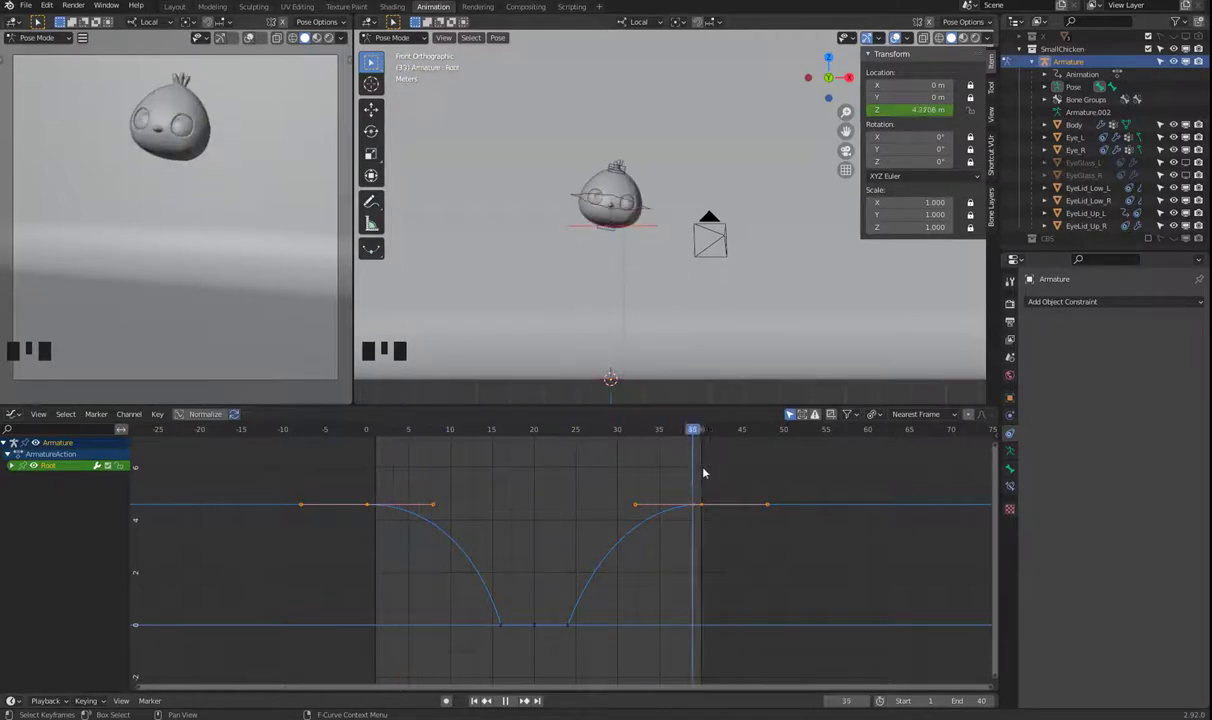
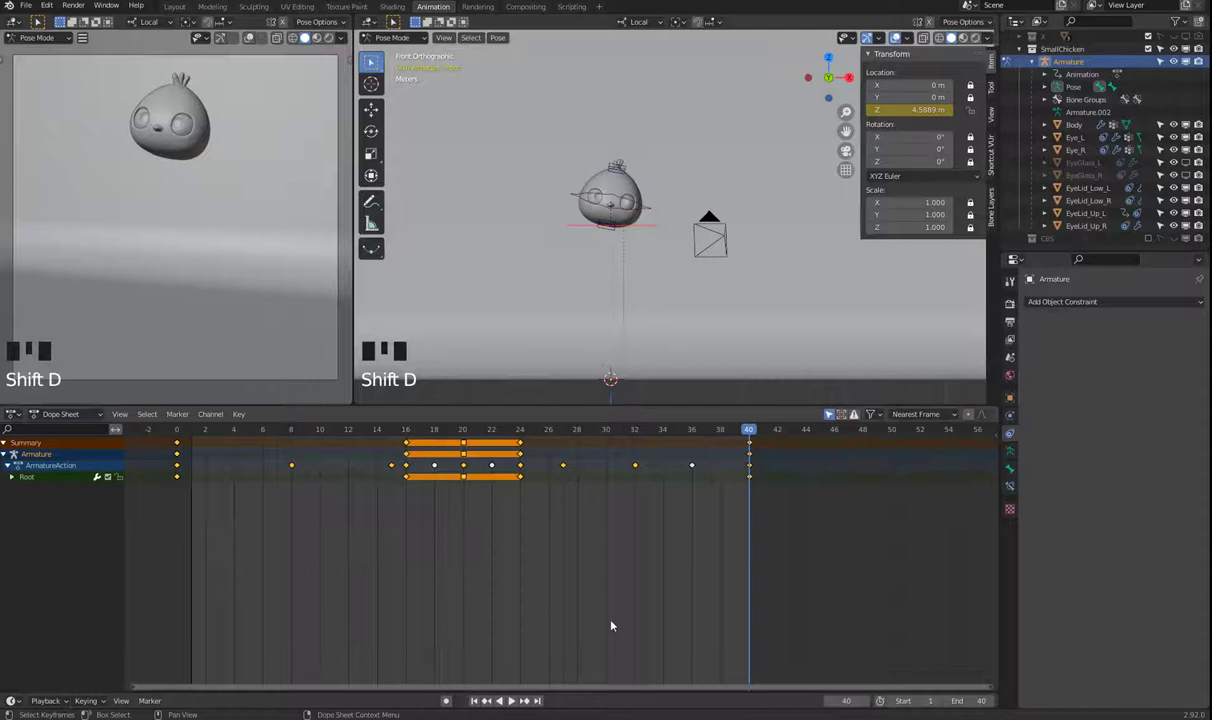
Step: Deselect the bounce keyframes in the Dope Sheet and return to the curve view
scroll("down", 3)
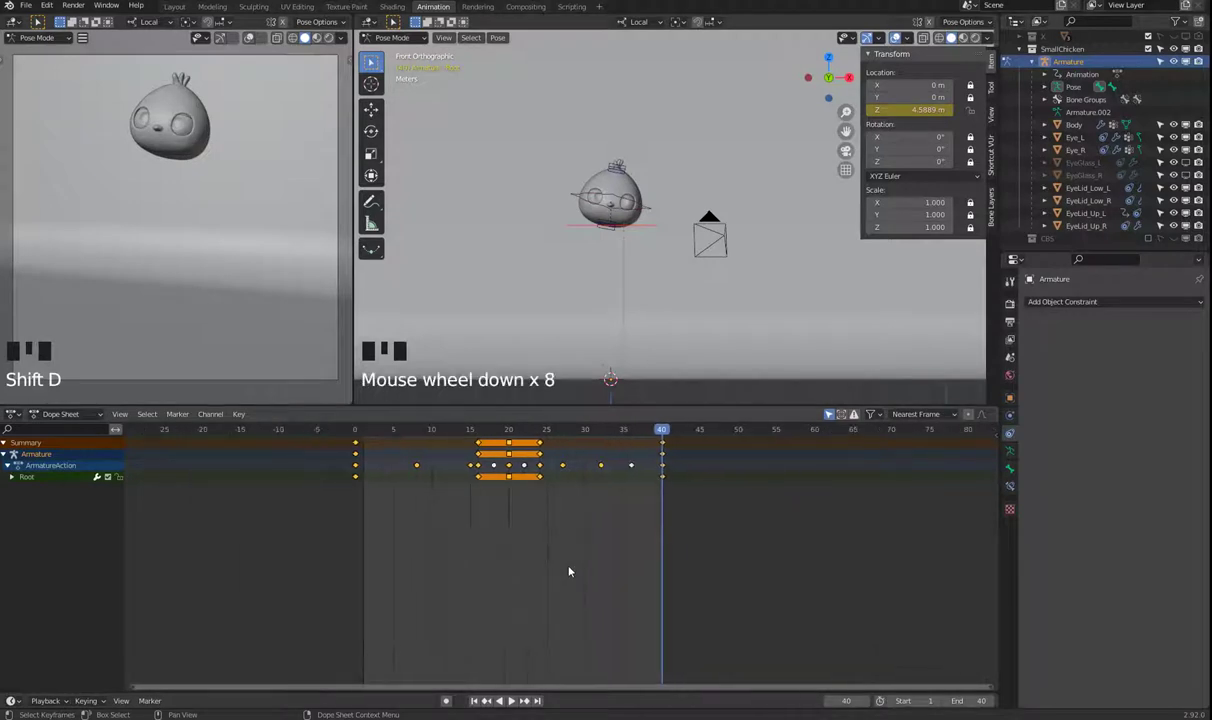
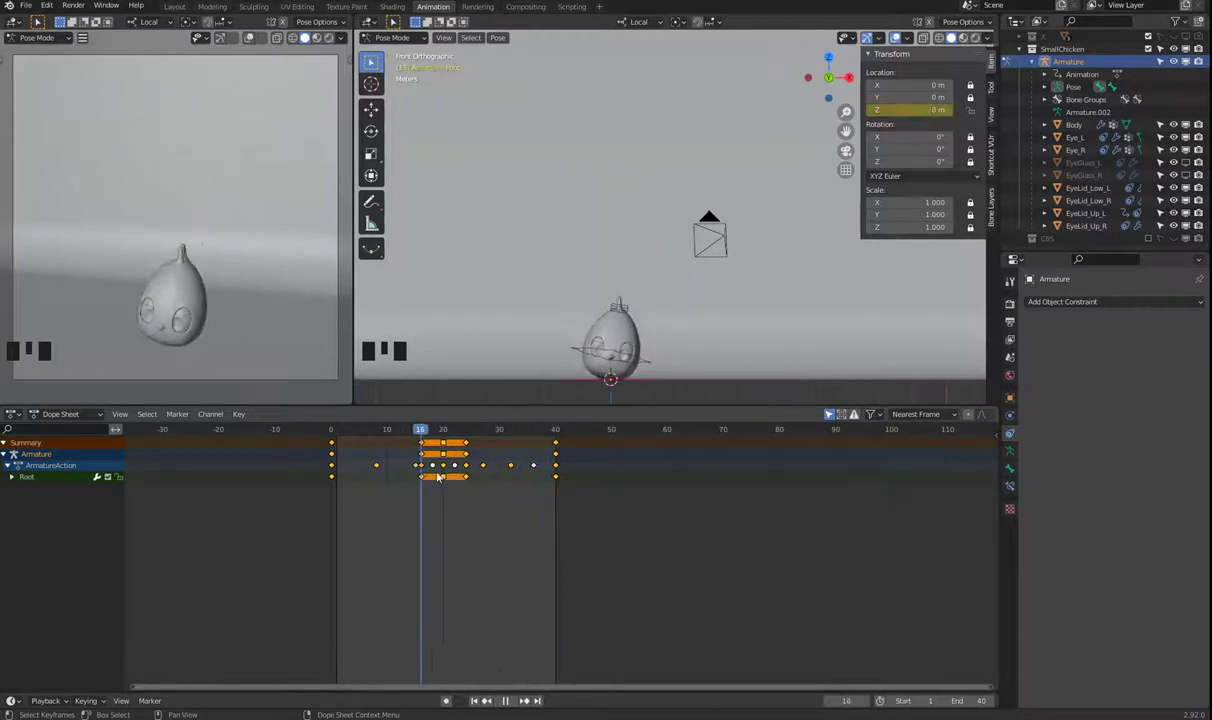
left_click(461, 534)
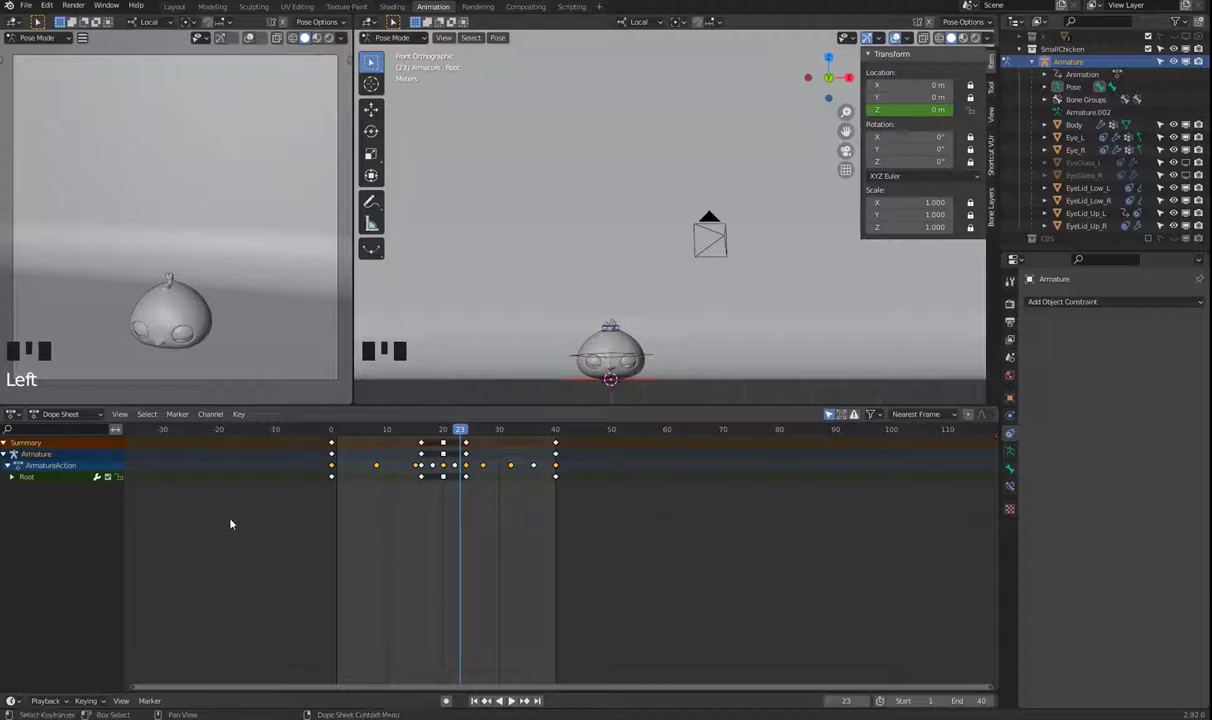
key("ctrl+Tab")
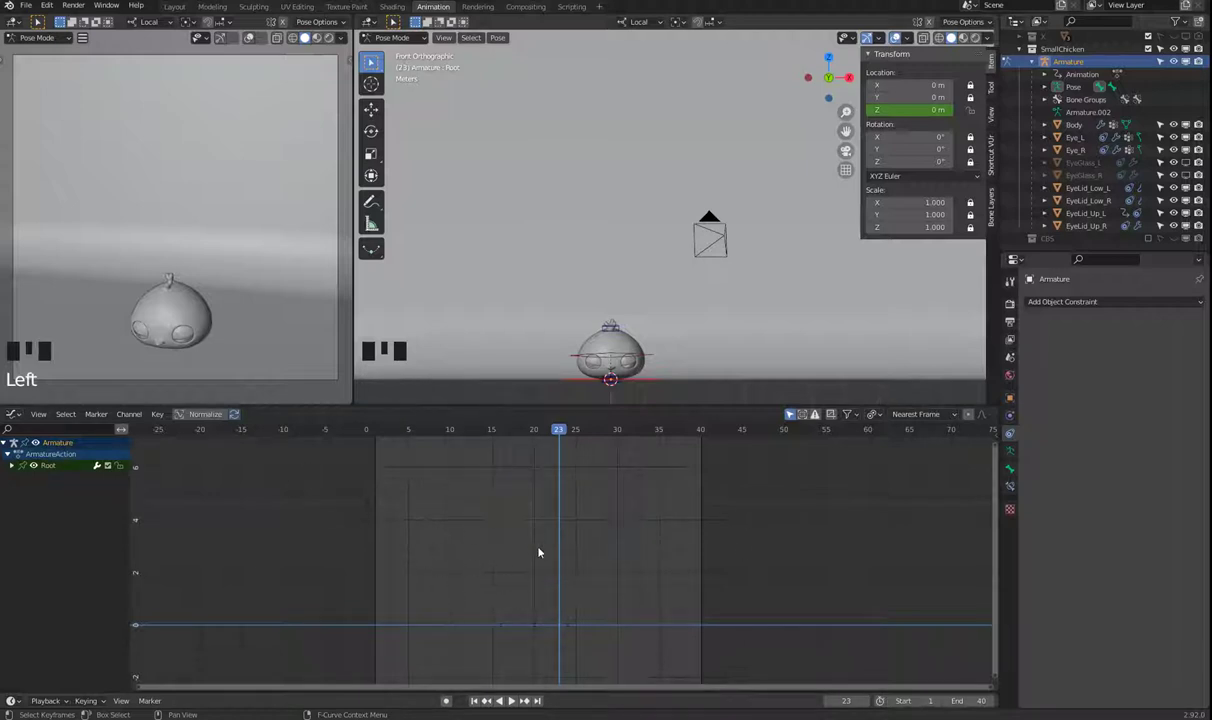
Step: Show the sidebar and bring the Root bone's Z Location bounce curve into view
key("n")
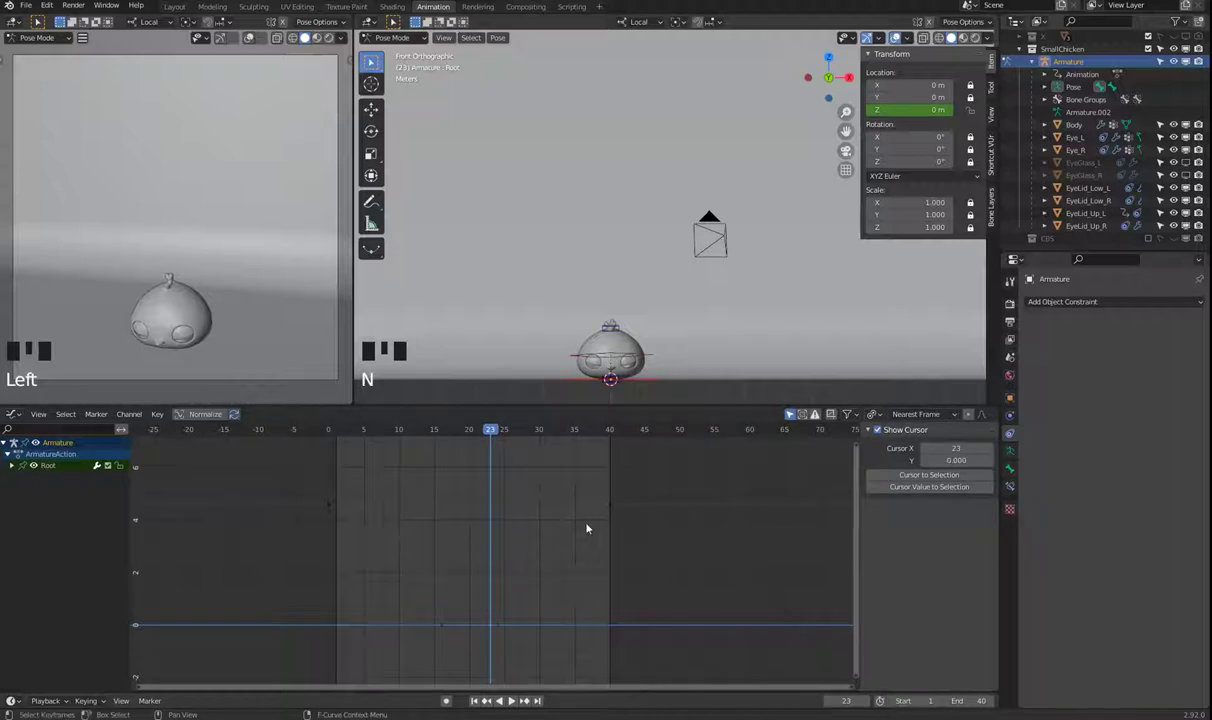
left_click_drag(52, 463, 19, 479)
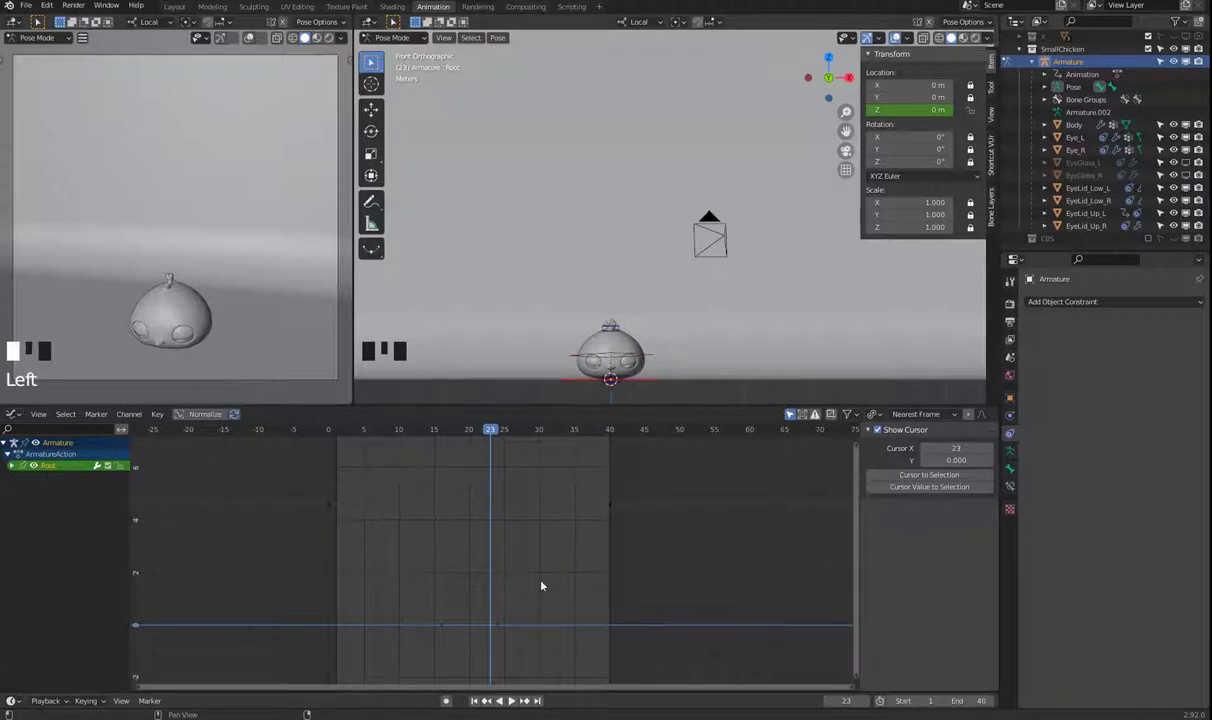
left_click_drag(14, 465, 30, 485)
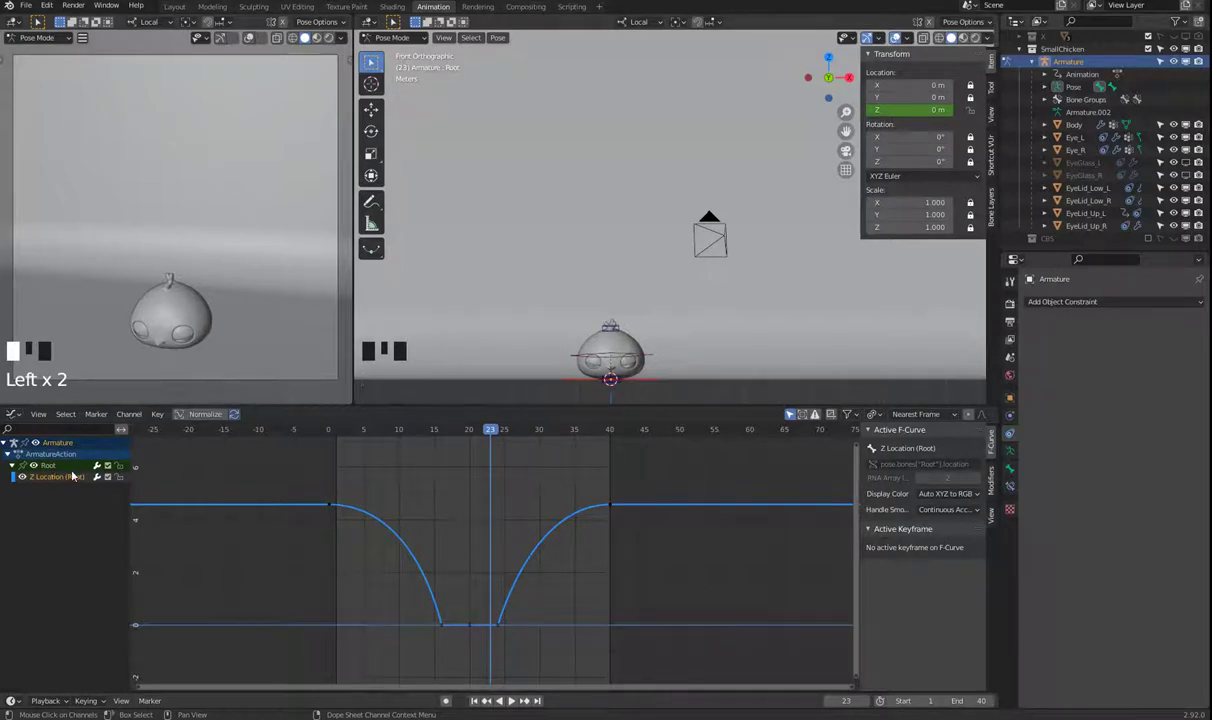
Step: Add a Cycles modifier to the Root Z Location curve and end the scene at frame 200
left_click_drag(65, 466, 64, 461)
key("ctrl+Tab")
key("ctrl+Tab")
left_click(71, 475)
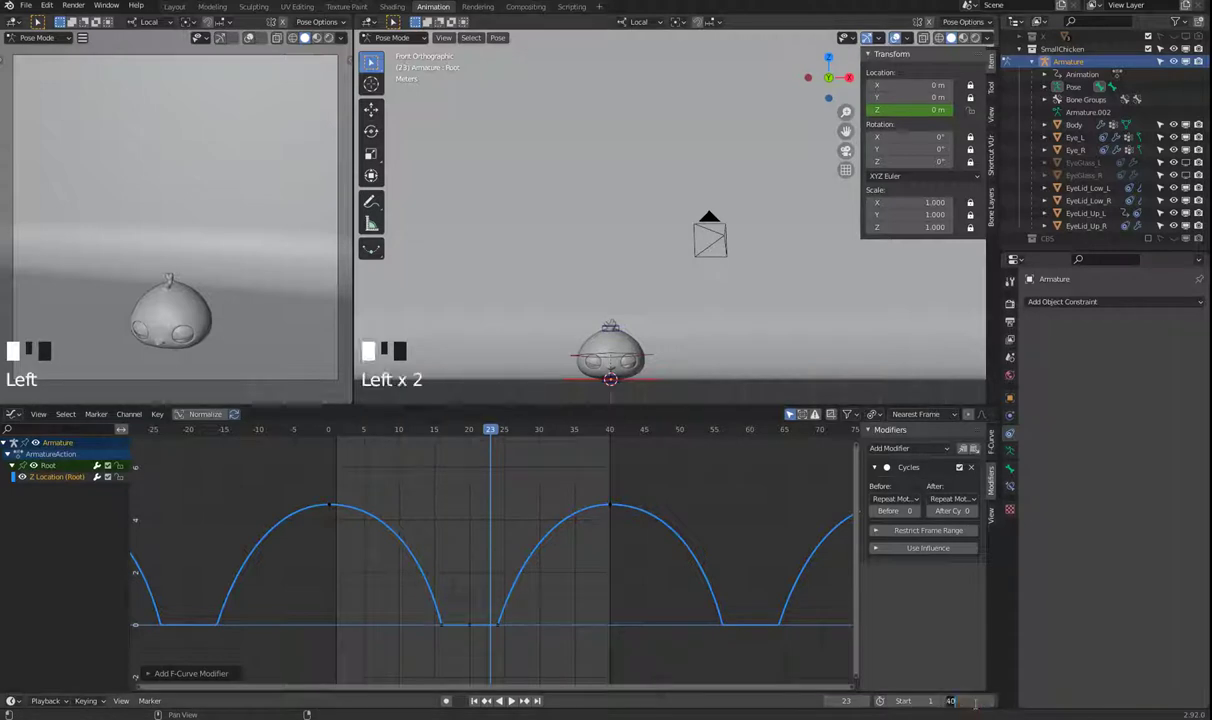
key("KP_0")
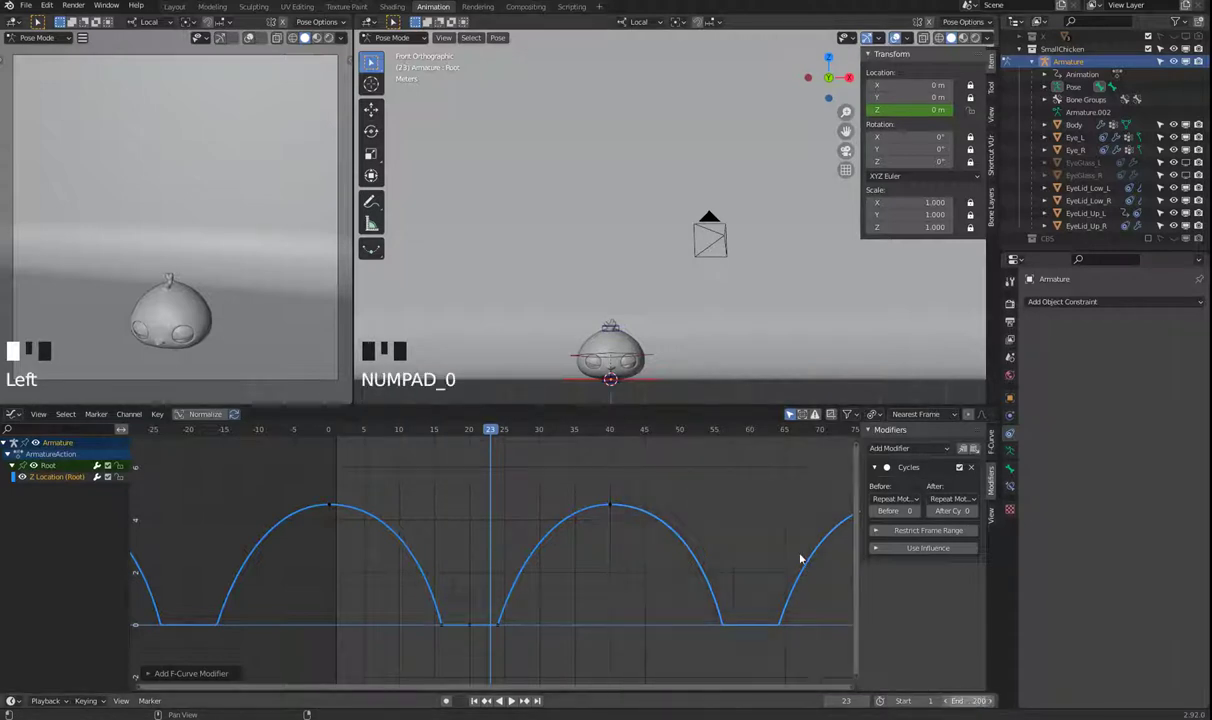
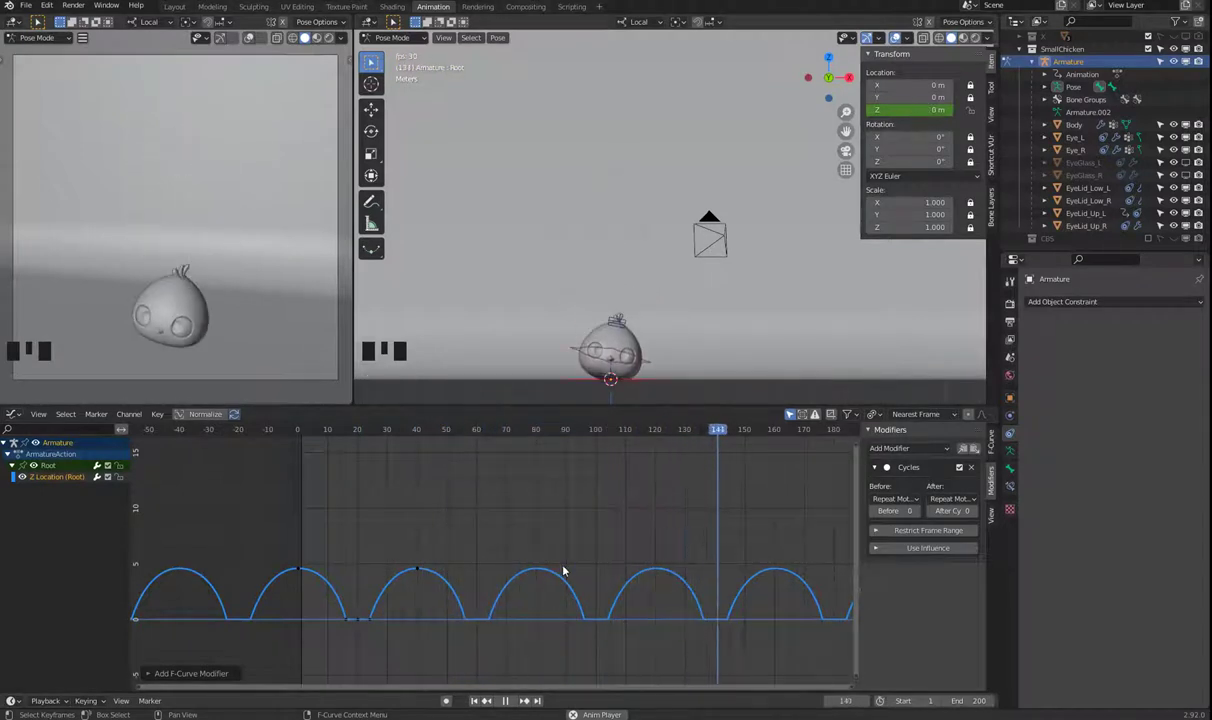
key("space")
left_click_drag(309, 430, 527, 453)
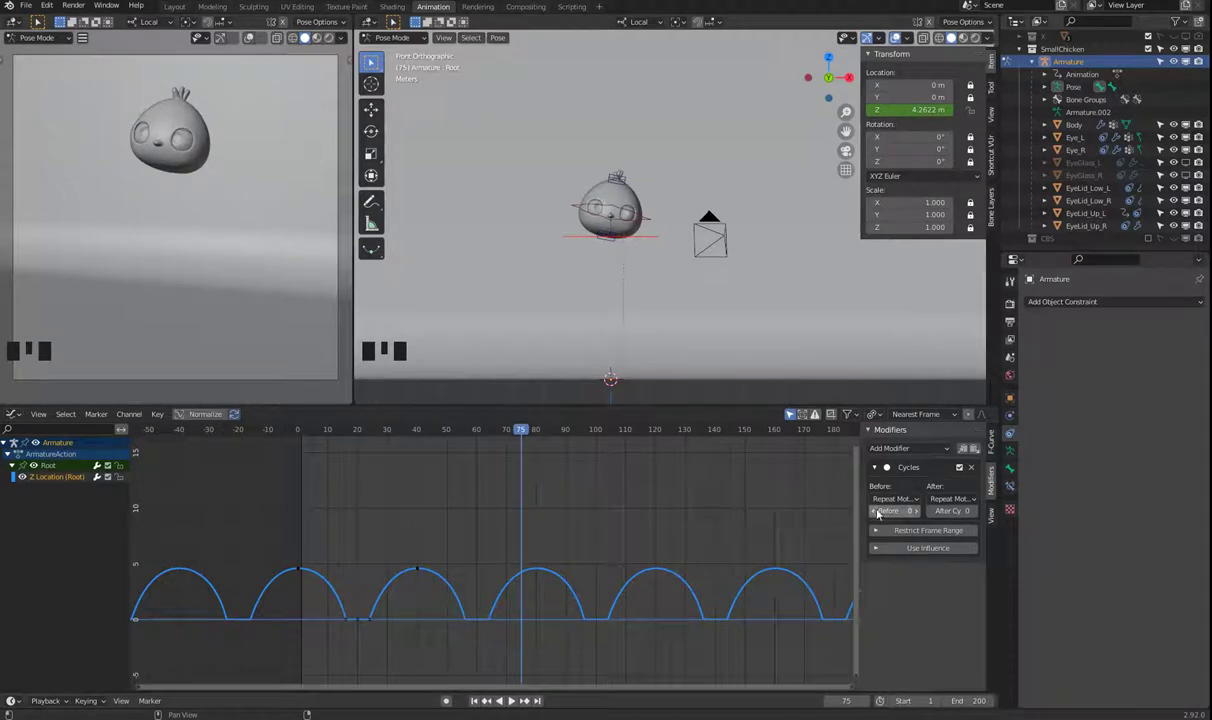
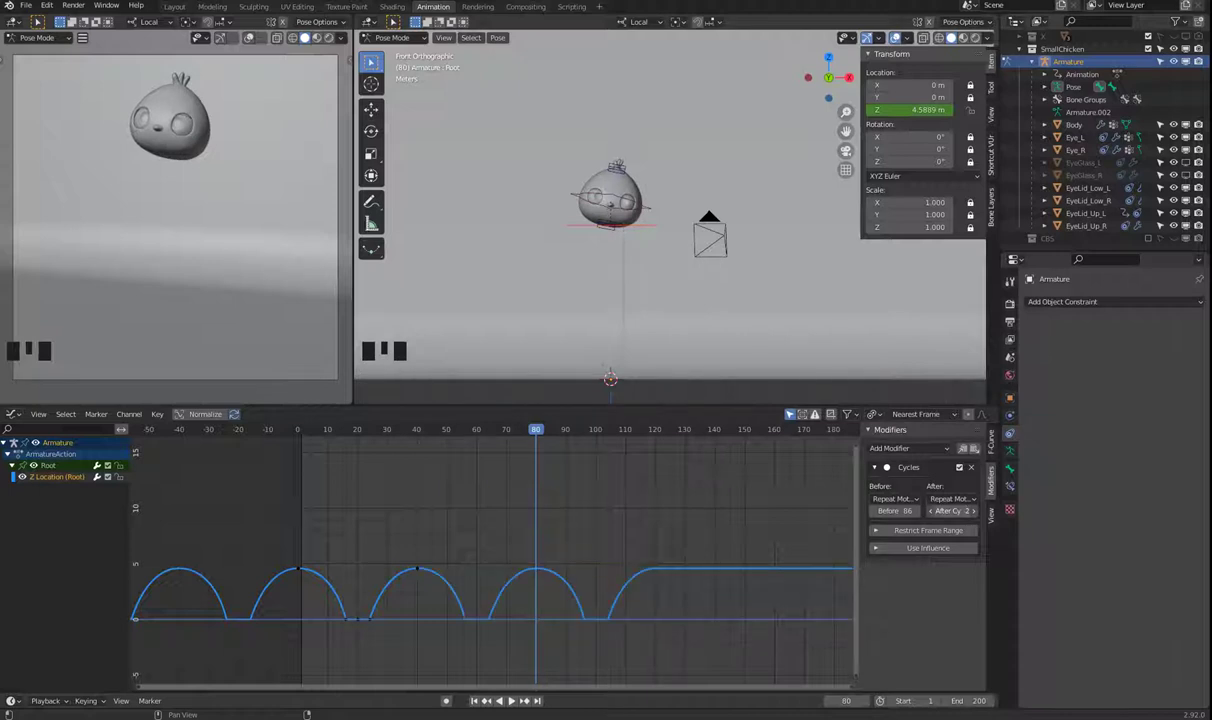
key("space")
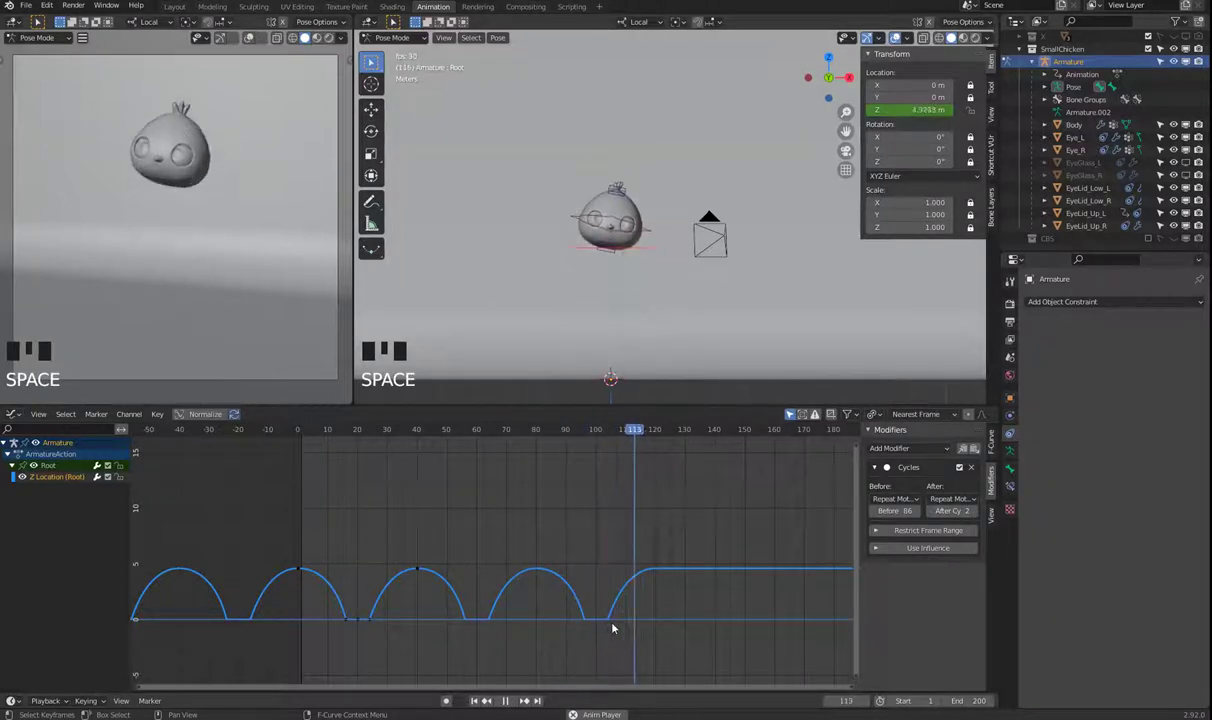
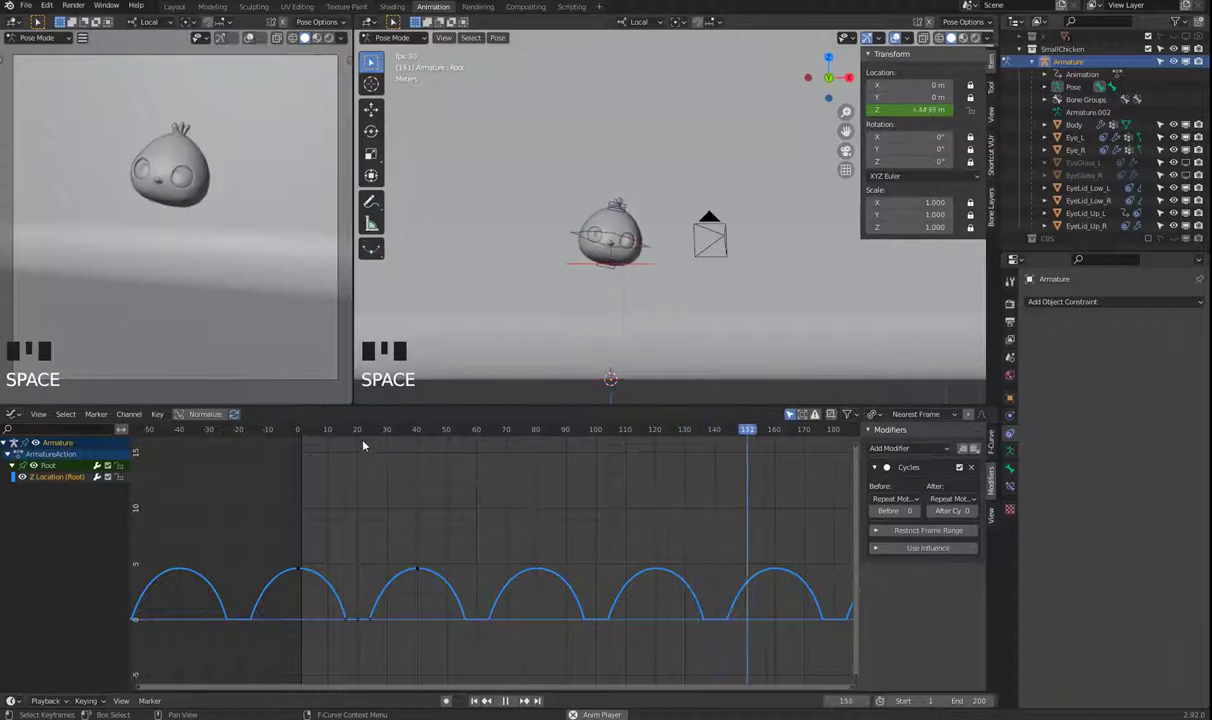
Step: Restrict the Cycles modifier to frames 0–100 and play back to check the bounce stops
key("space")
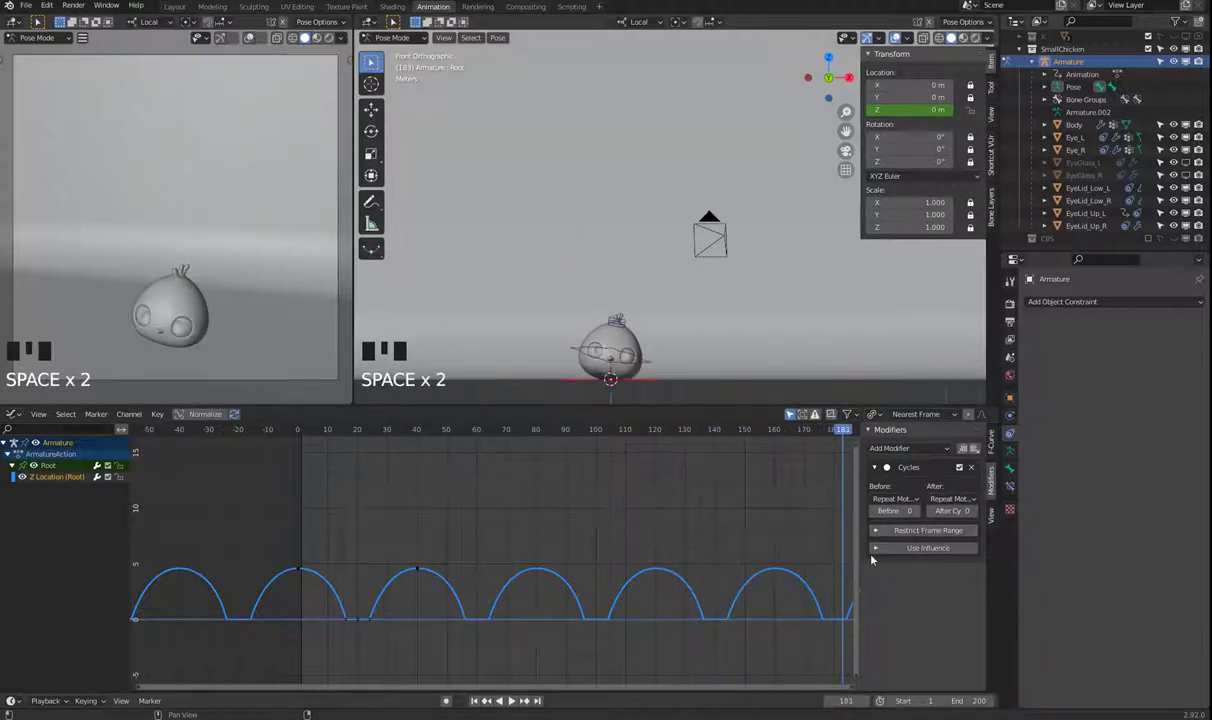
left_click(881, 528)
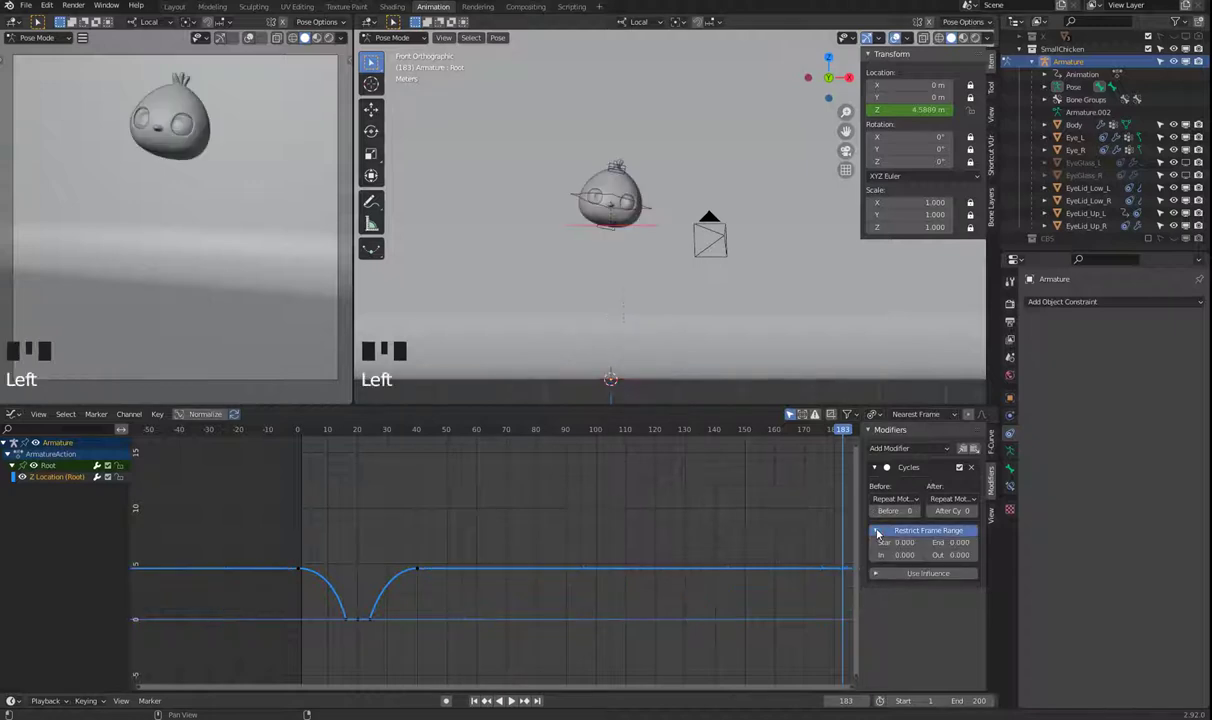
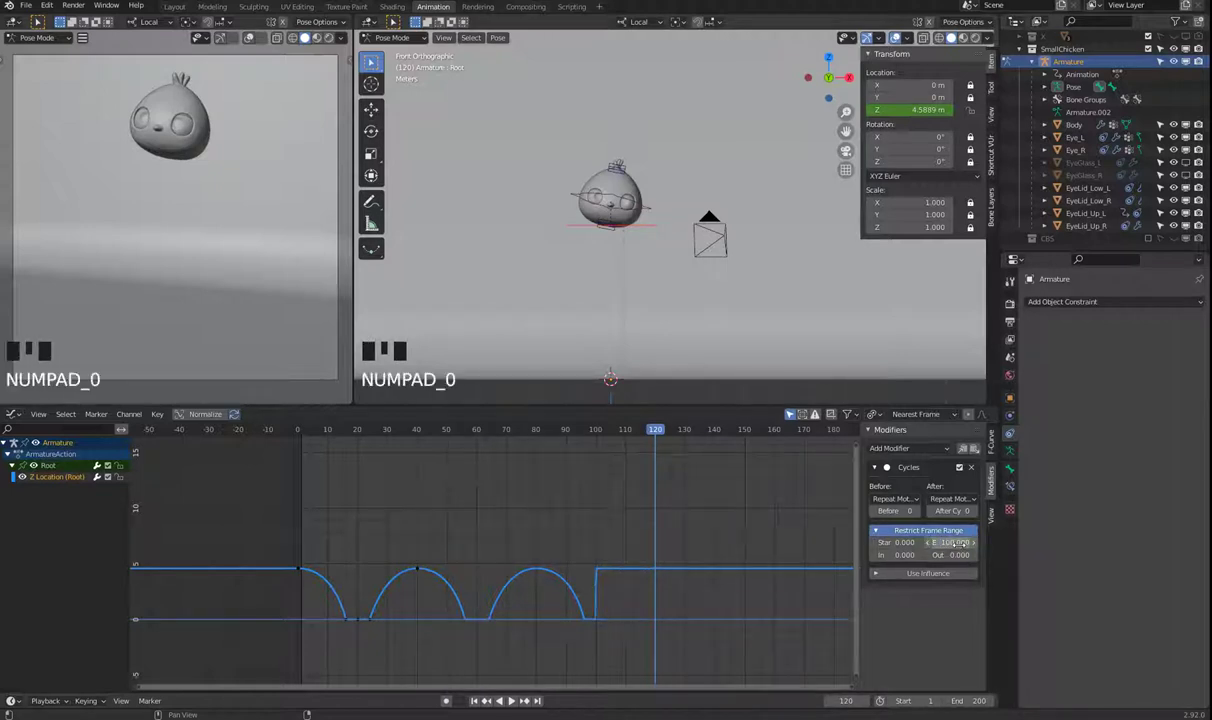
key("space")
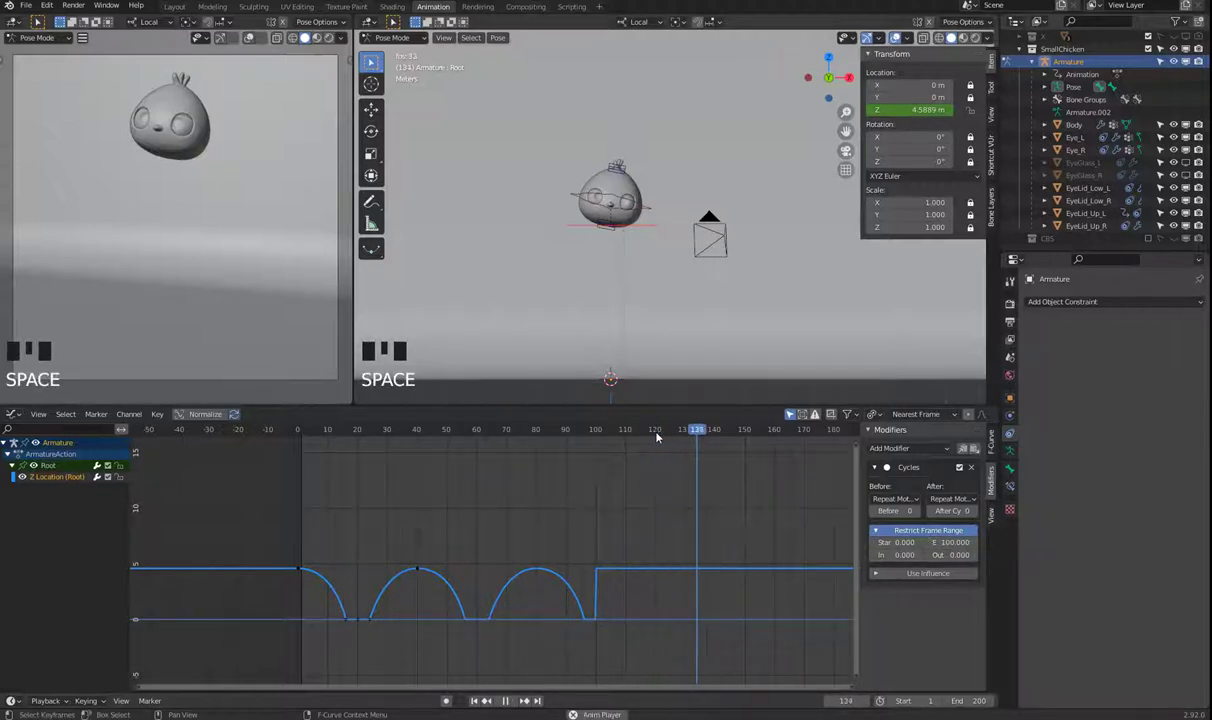
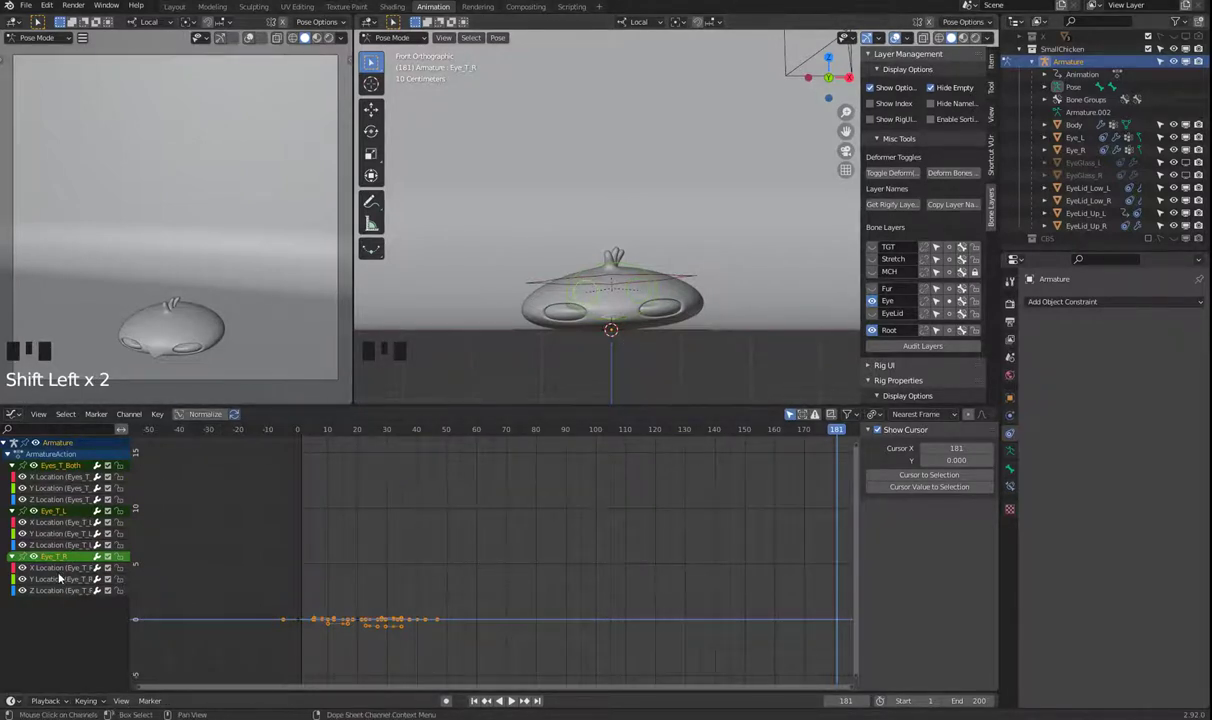
Step: Play back the eye-target bones' location keys and view the chicken from the front
left_click_drag(323, 429, 628, 260)
key("space")
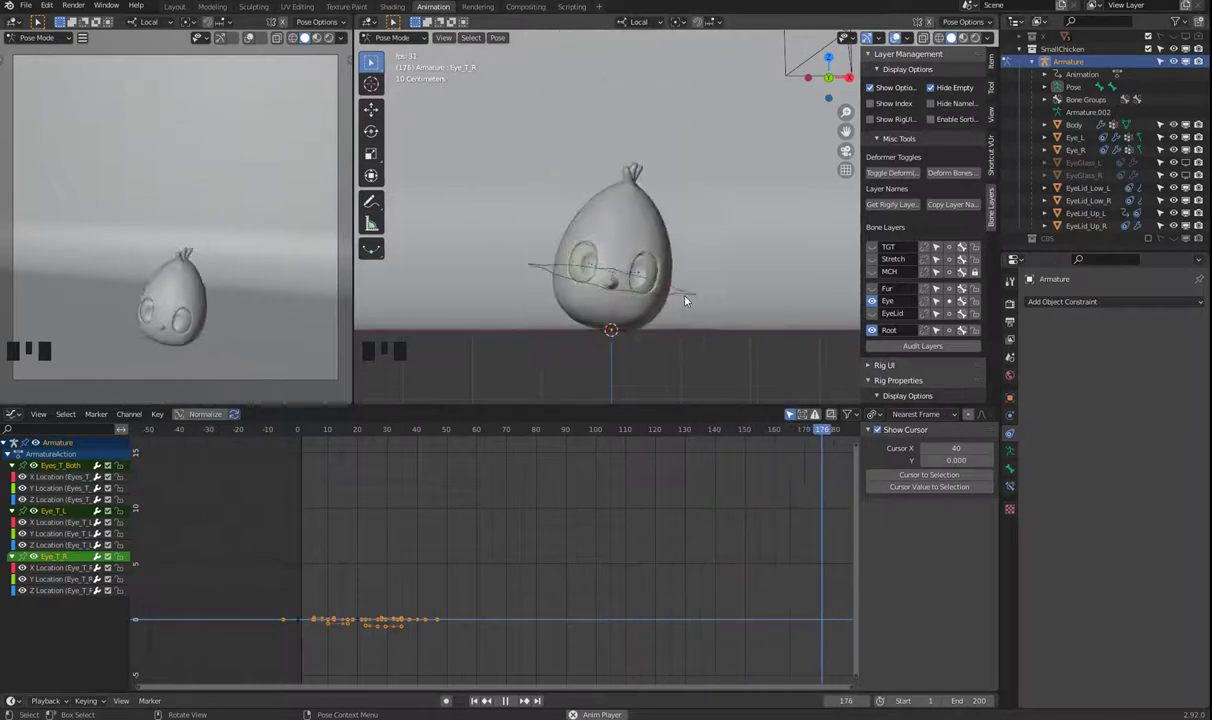
key("space")
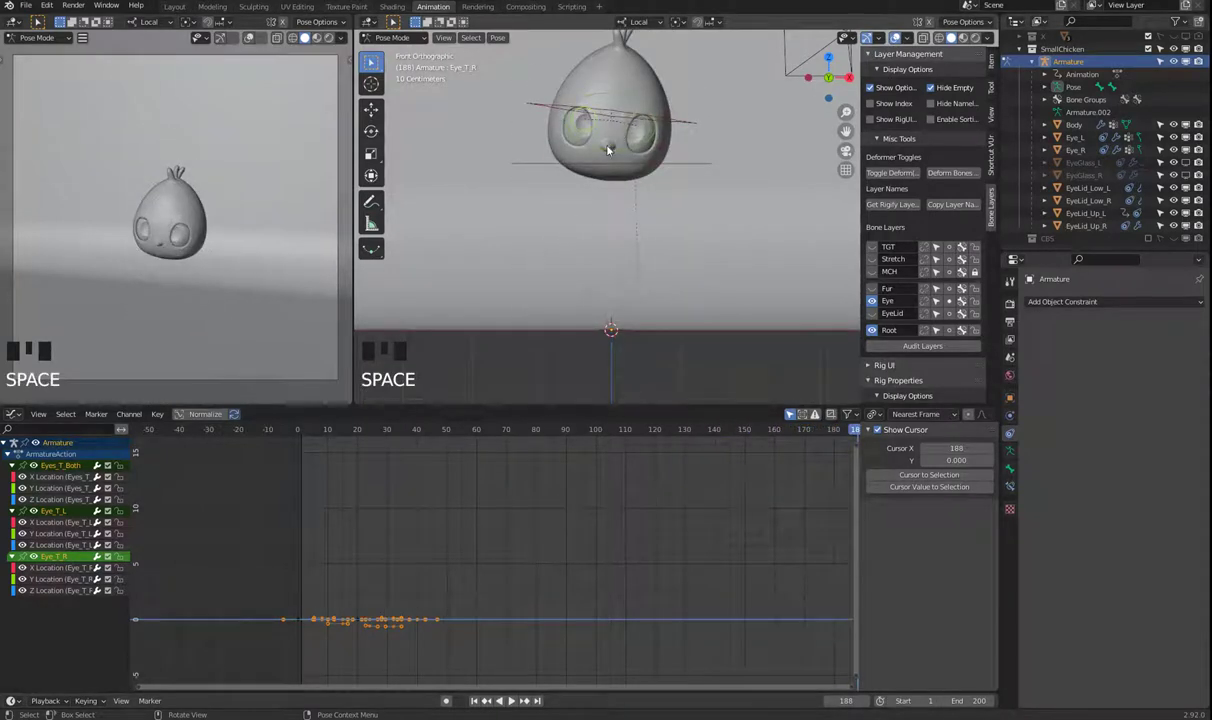
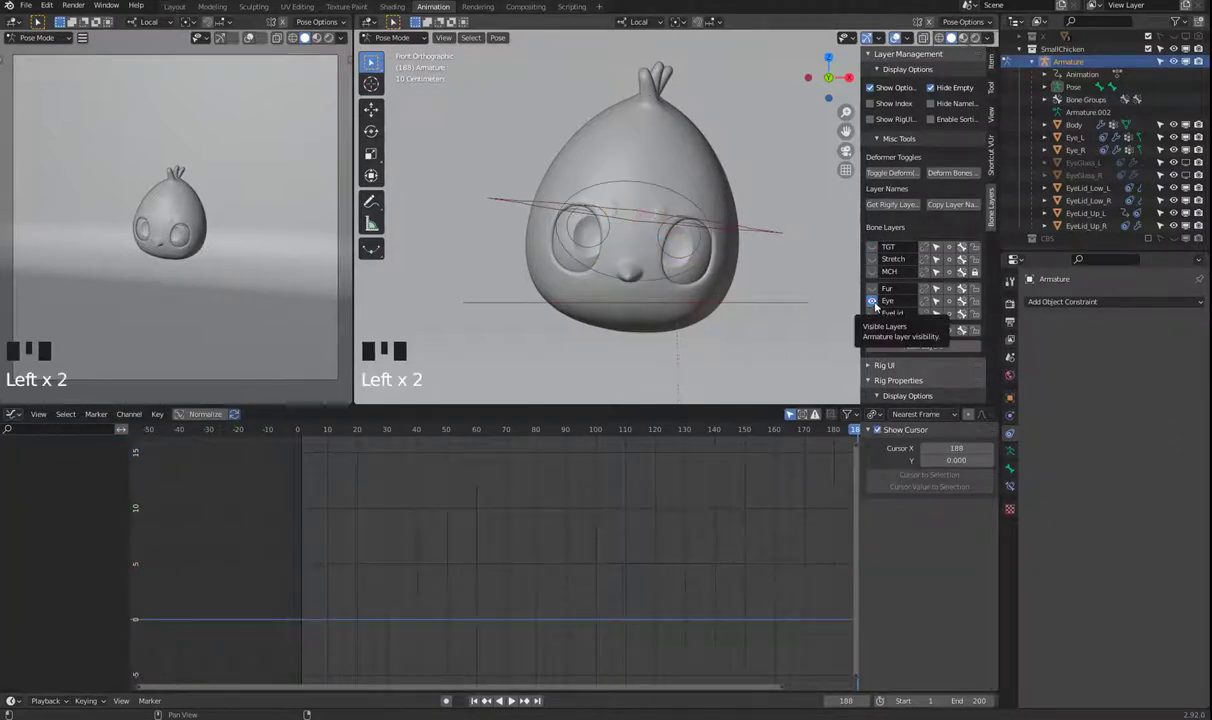
Step: Hide the Eye bone layer and show the EyeLid layer
left_click(879, 300)
left_click(875, 311)
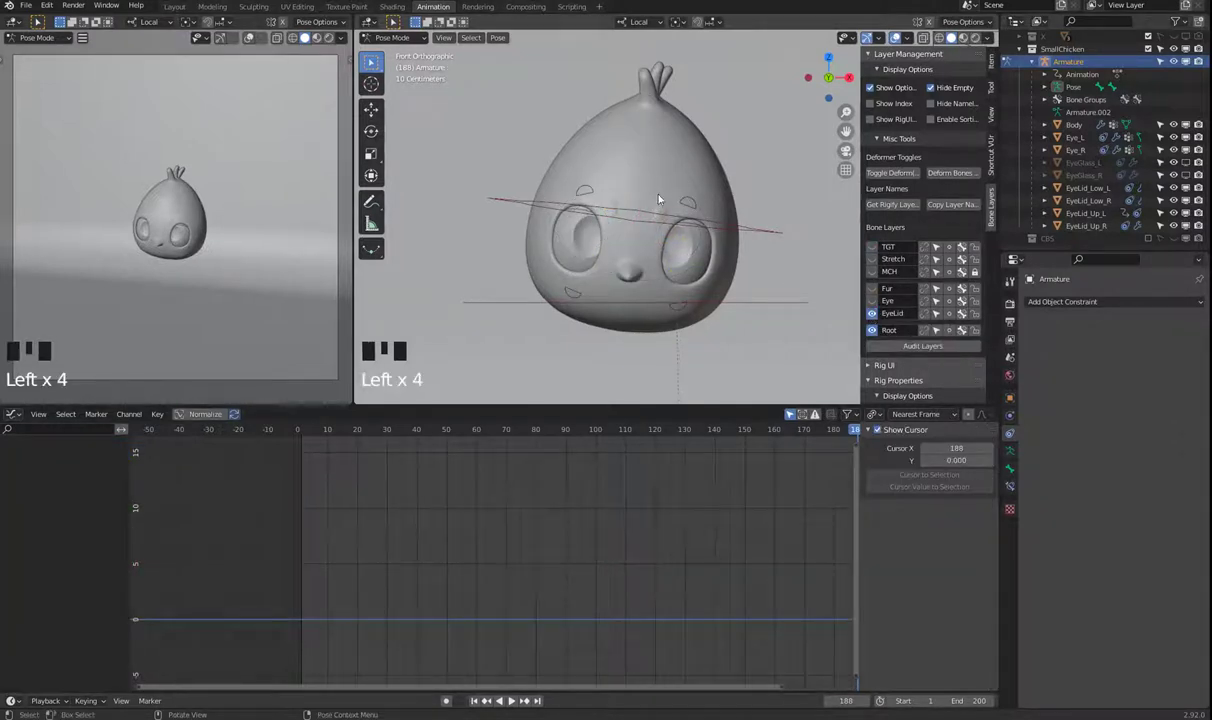
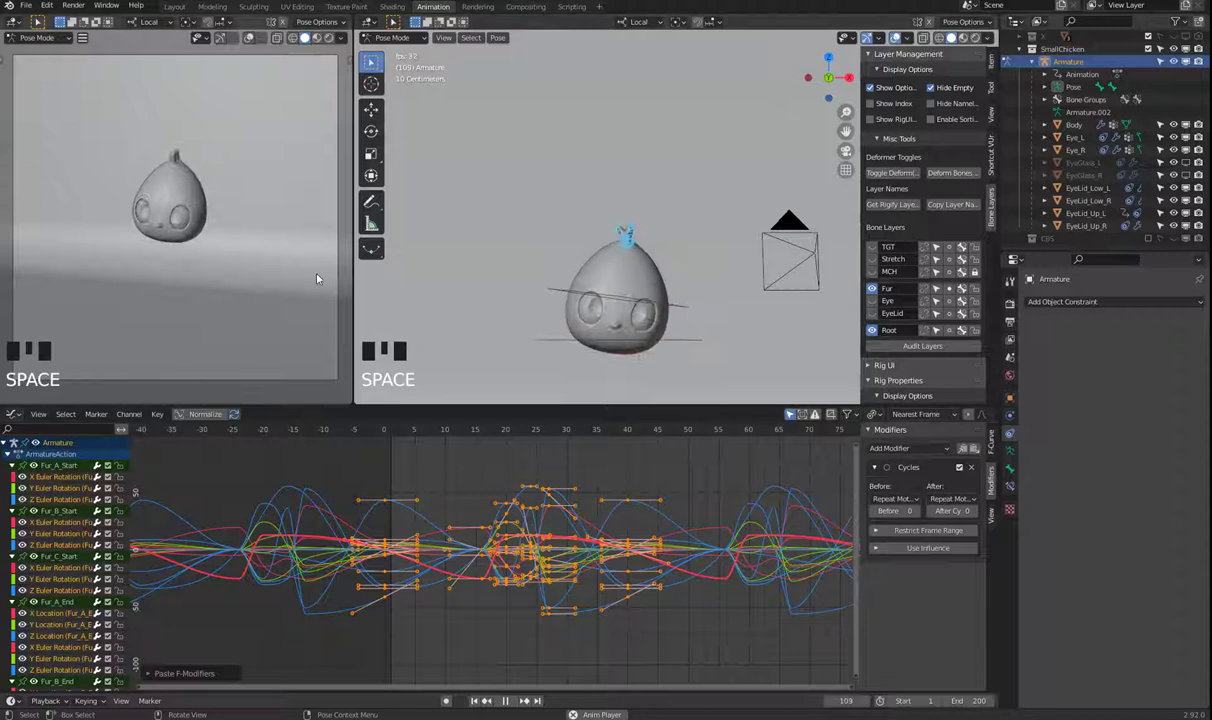
Step: Scroll the fur bone channels whose curves now repeat with pasted Cycles modifiers
scroll("down", 3)
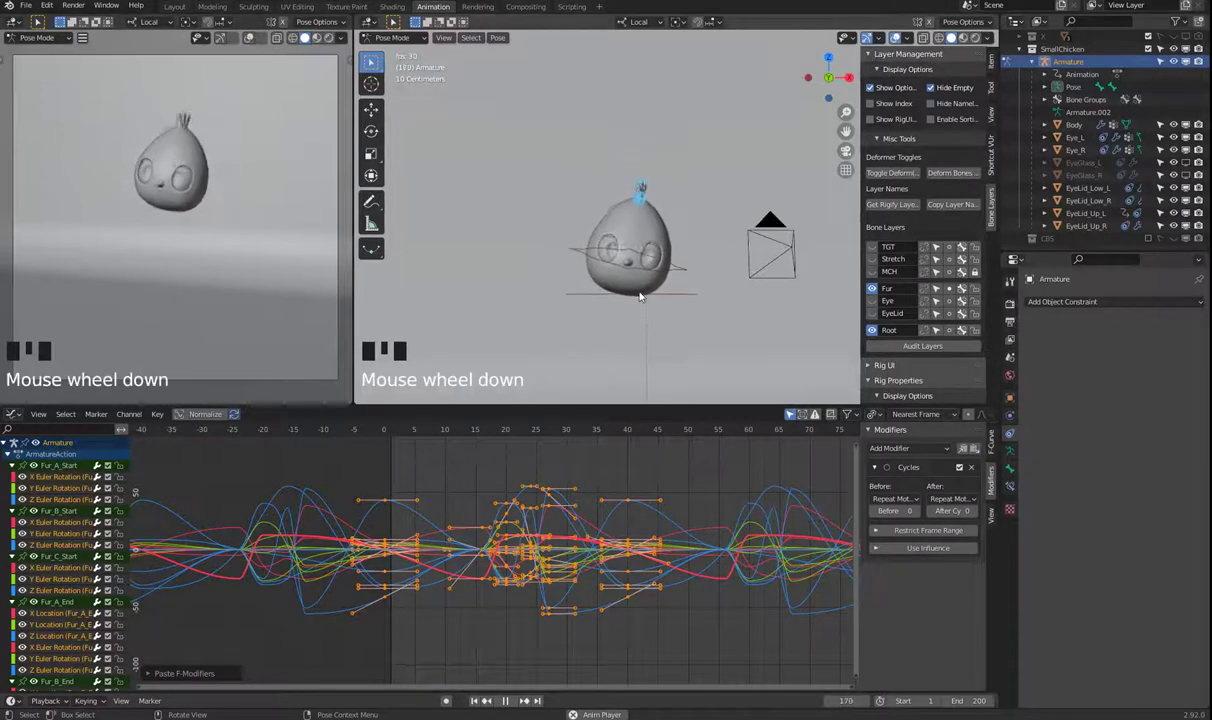
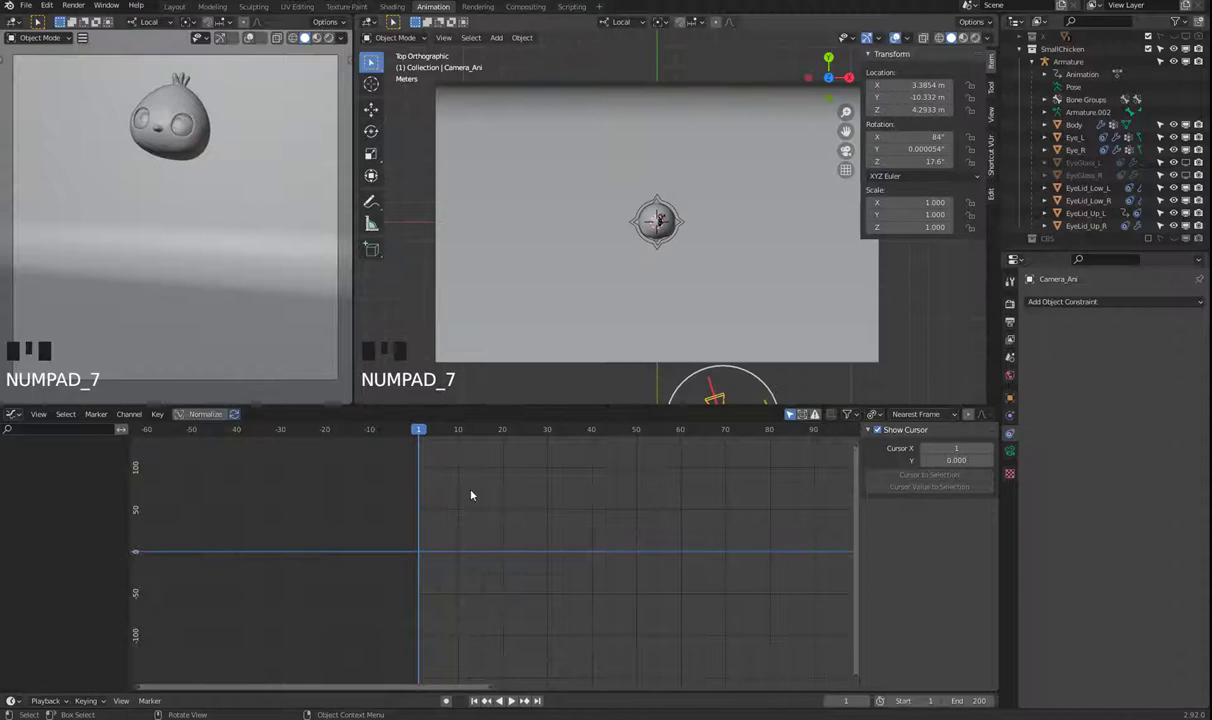
Step: Centre the top view over Camera_Ani and bring up its keyframe channel choices at frame 1
left_click_drag(739, 300, 606, 469)
key("i")
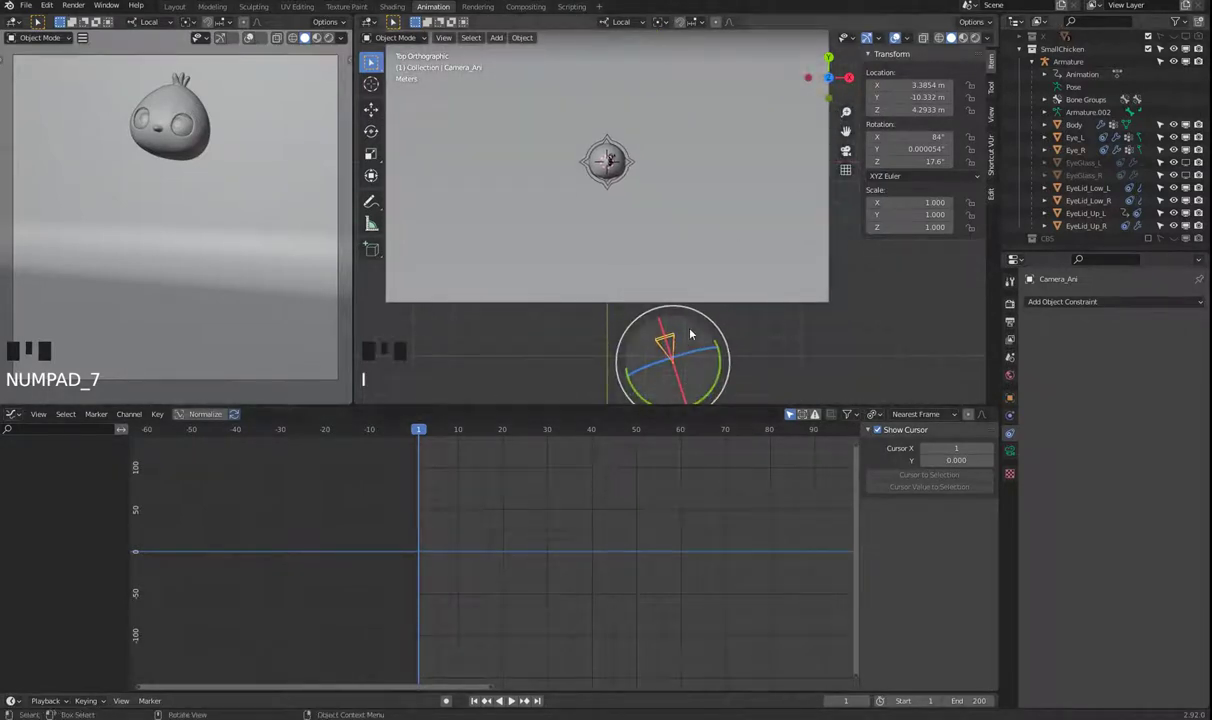
left_click_drag(694, 327, 694, 327)
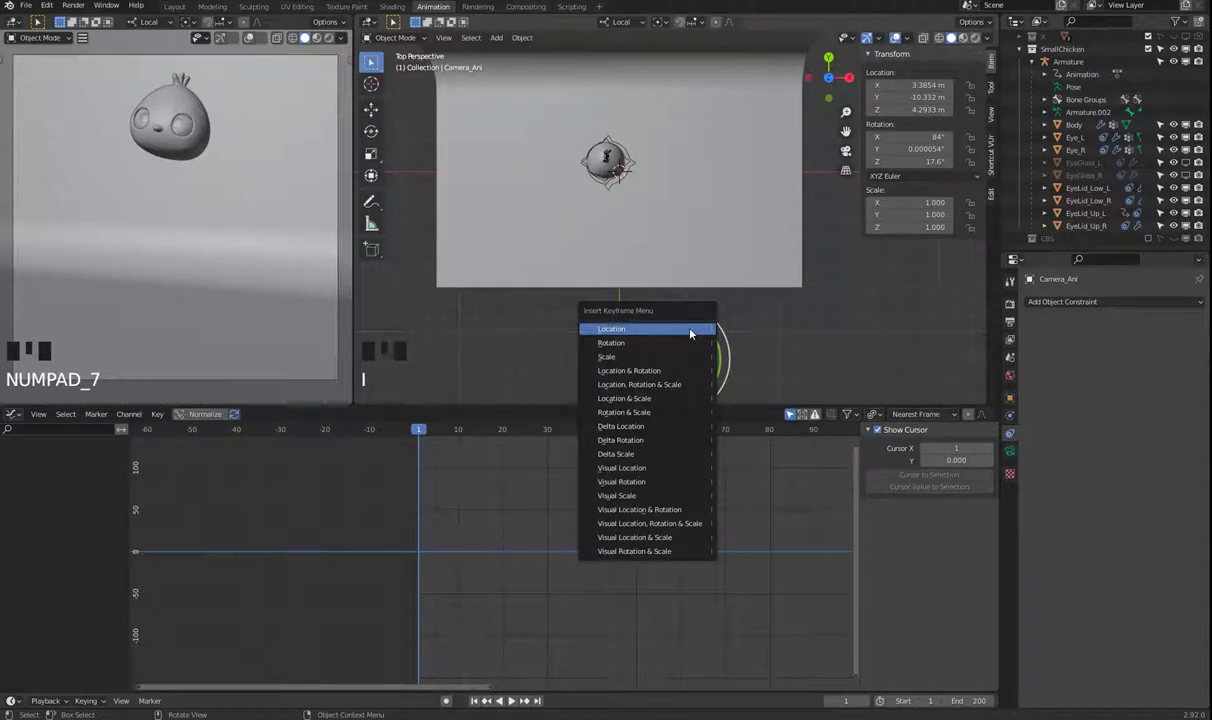
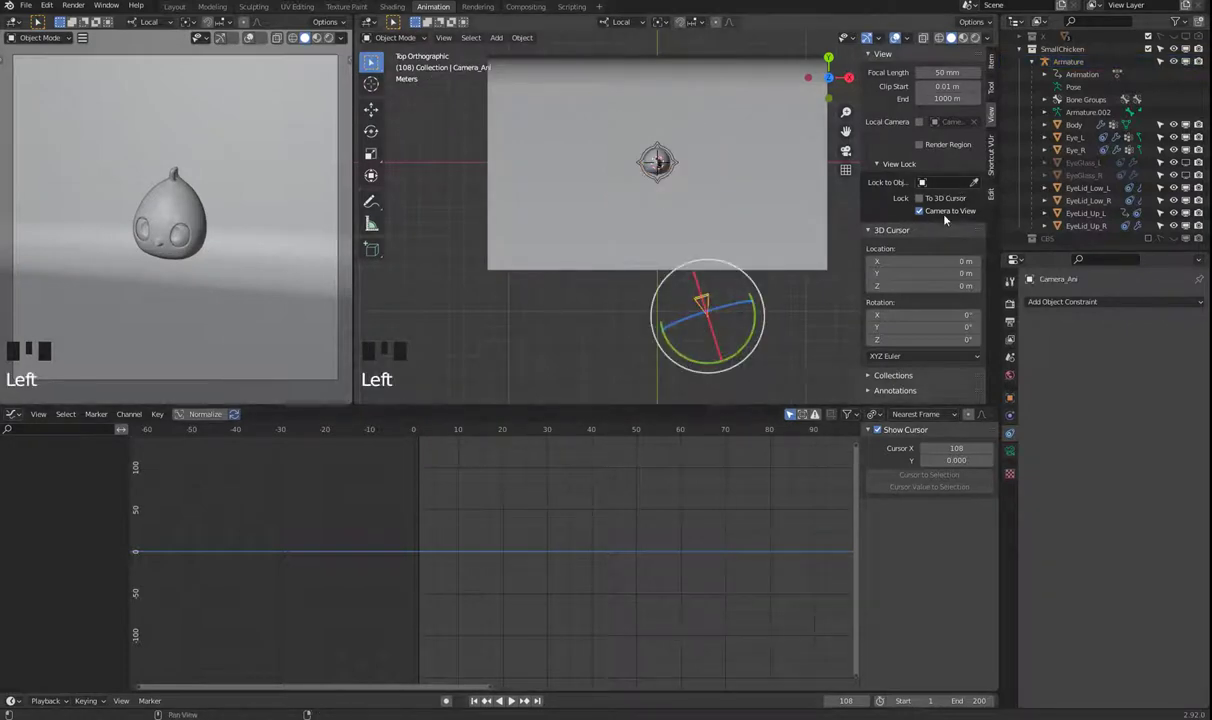
Step: Look through Camera_Ani and insert a Location, Rotation & Scale keyframe at frame 1
left_click_drag(948, 213, 748, 359)
key("KP_0")
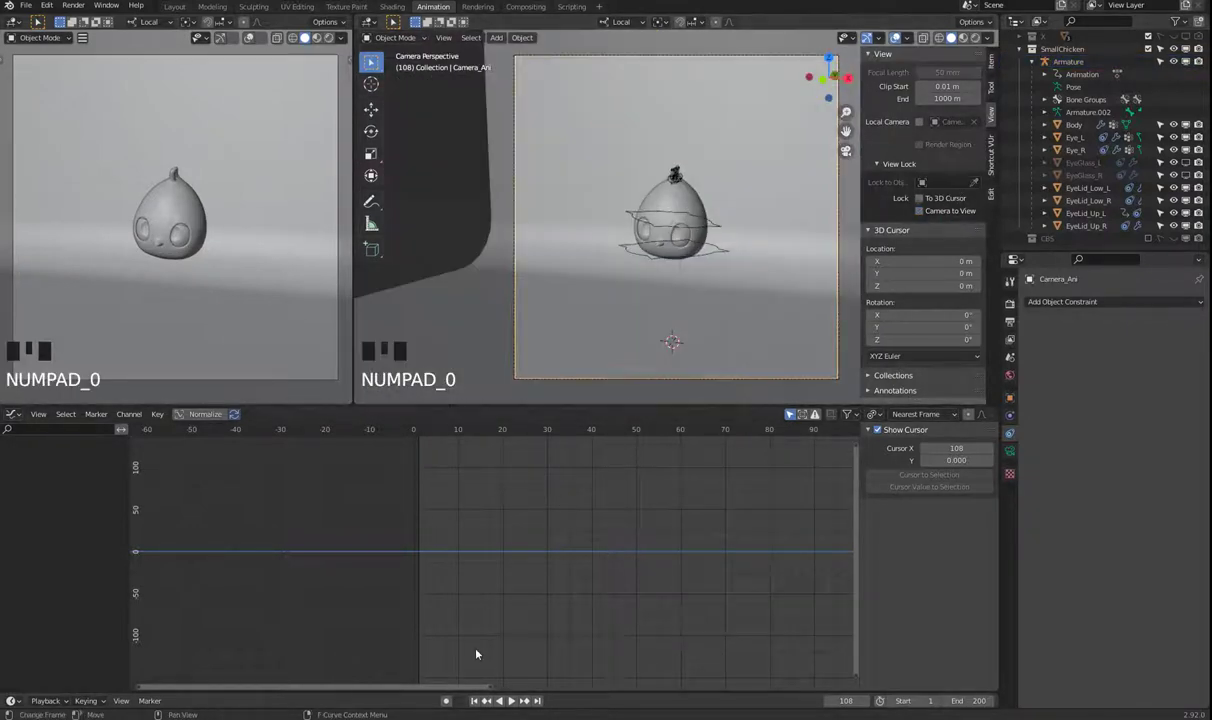
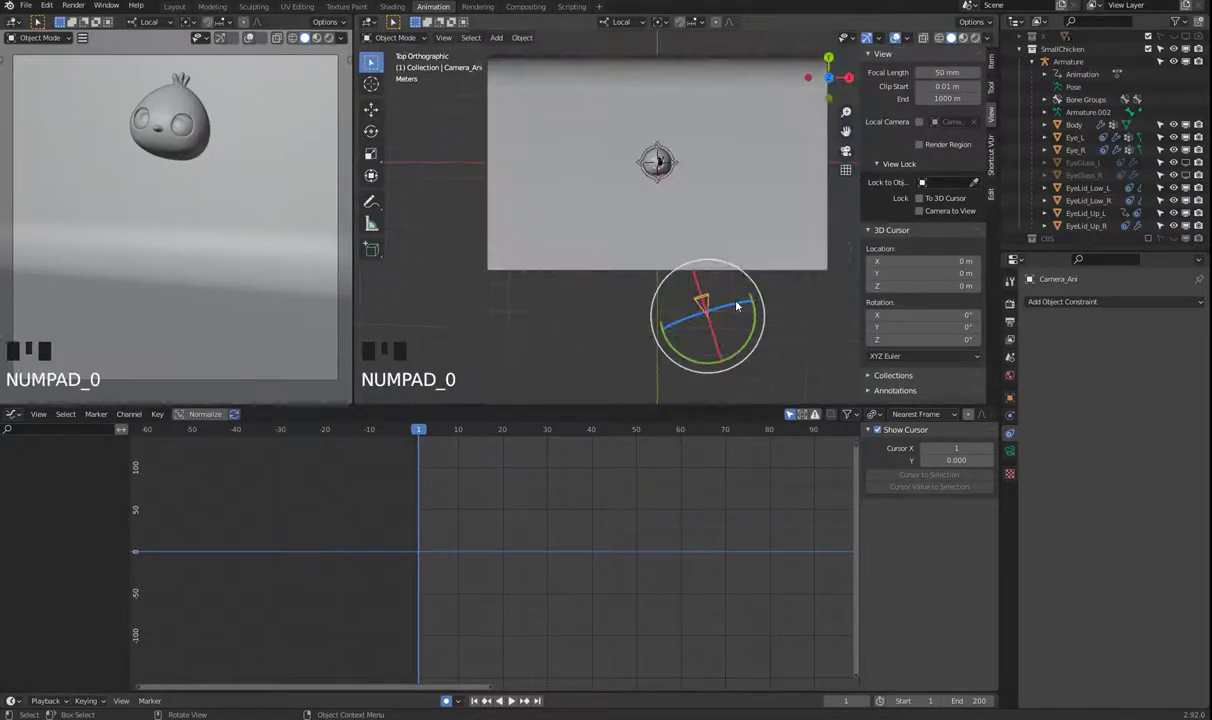
key("i")
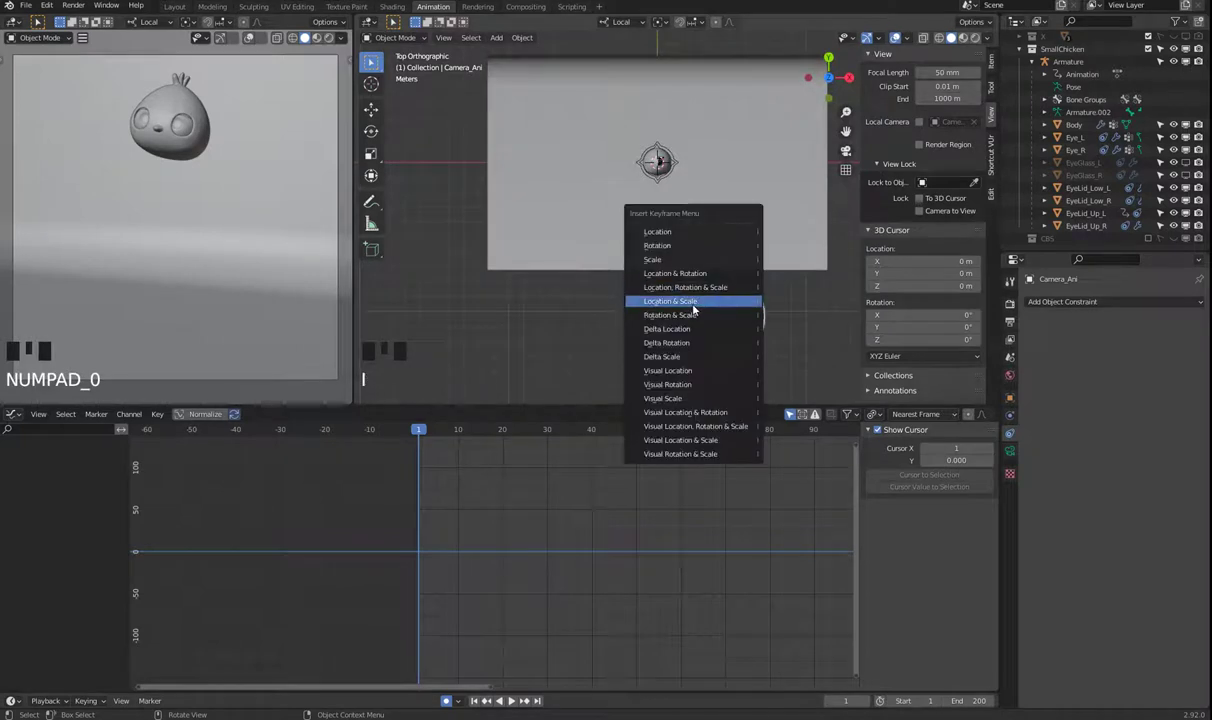
key("i")
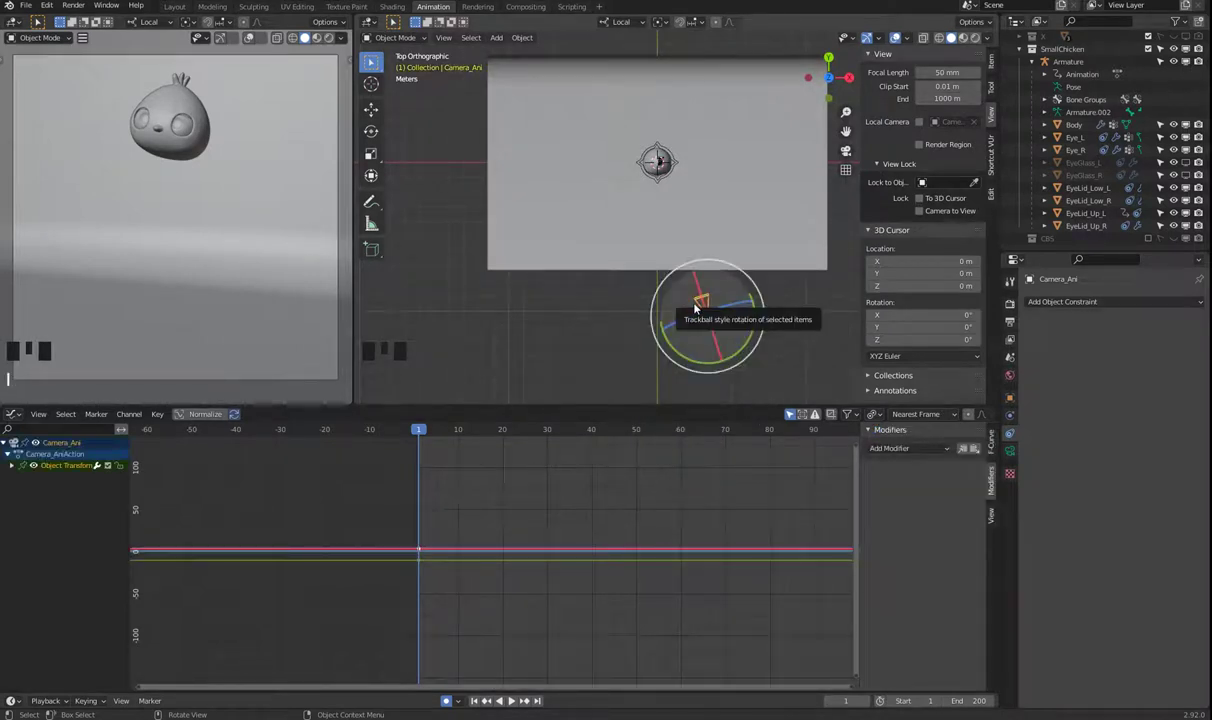
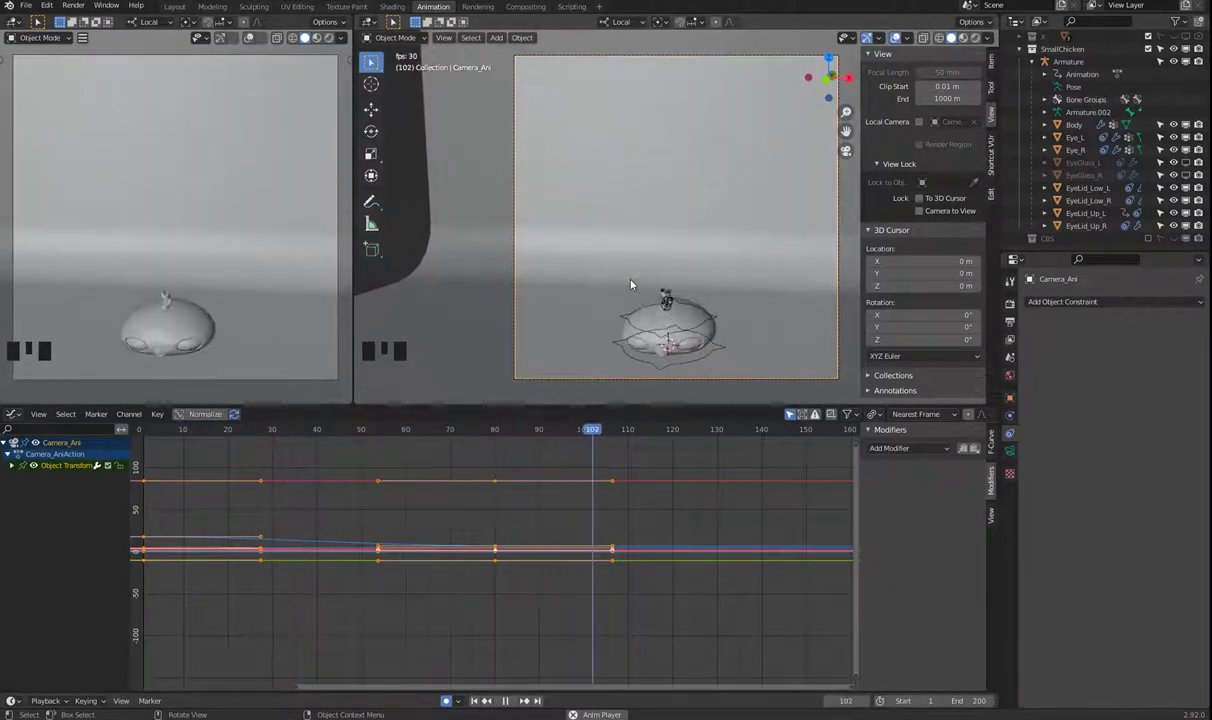
Step: Stop playback and scrub the current frame back to 90 in the timeline
key("space")
left_click_drag(189, 429, 592, 438)
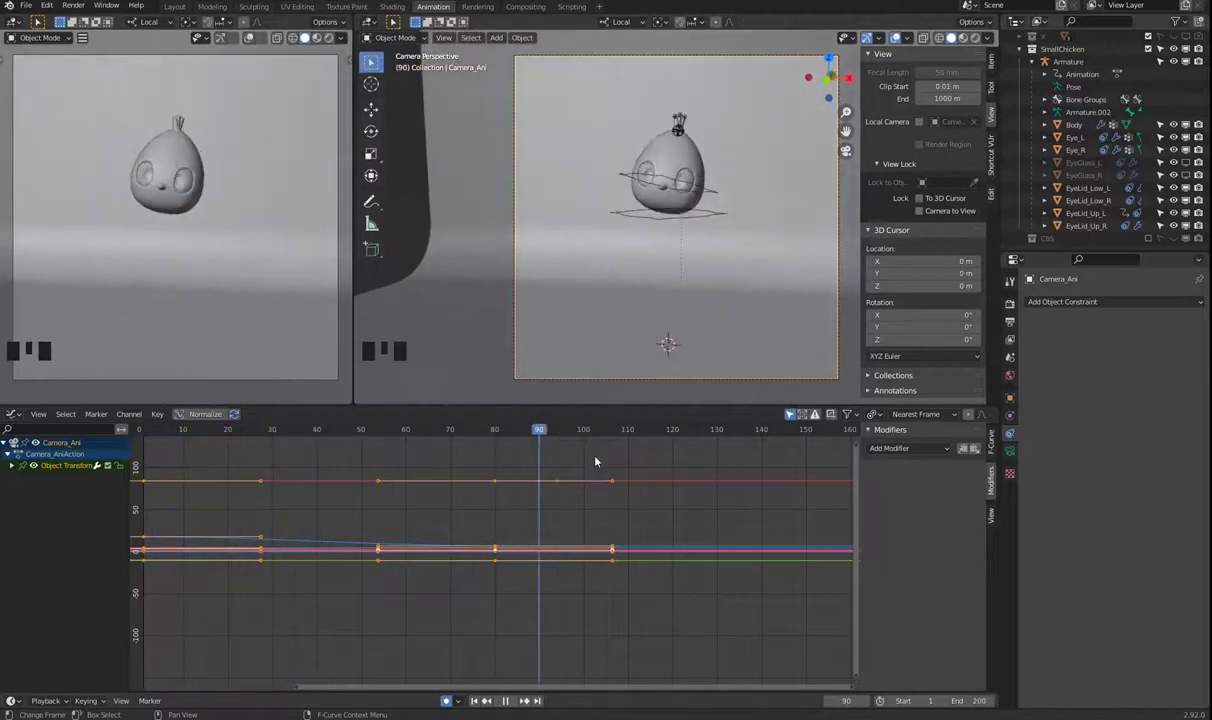
scroll("down", 3)
scroll("up", 3)
Step: Select the later group of camera keyframes and switch the editor to the Dope Sheet
left_click(242, 558)
key("shift+d")
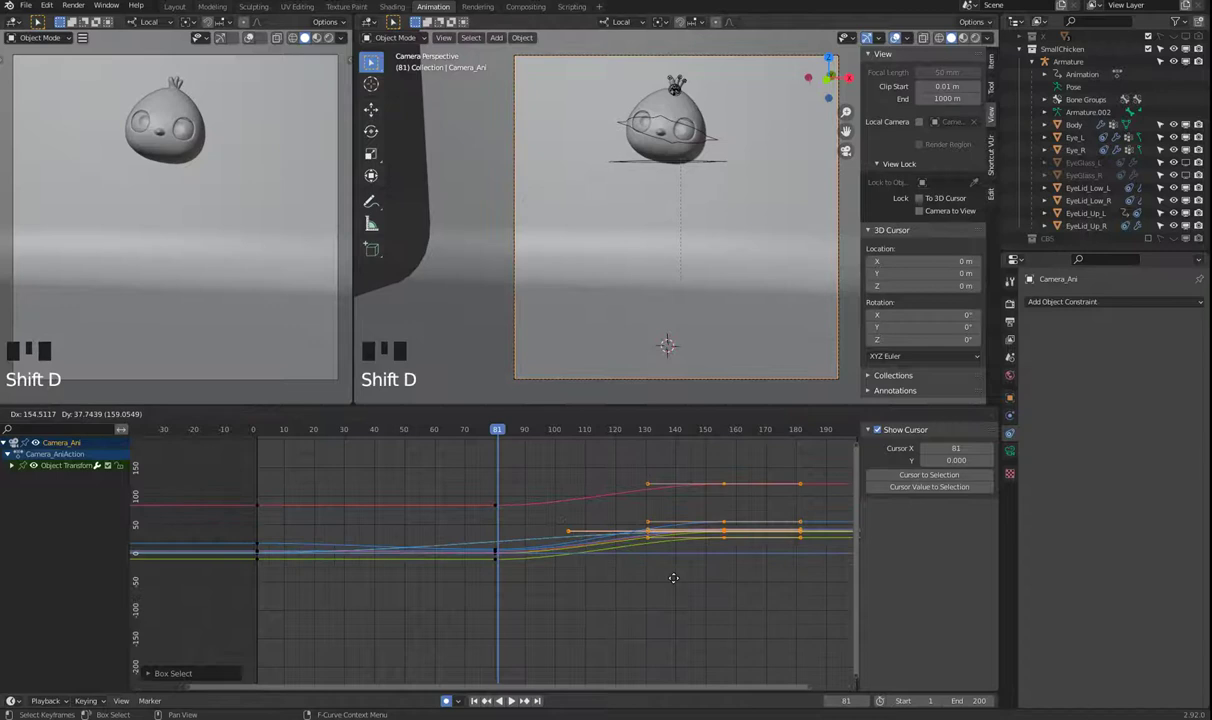
key("ctrl+Tab")
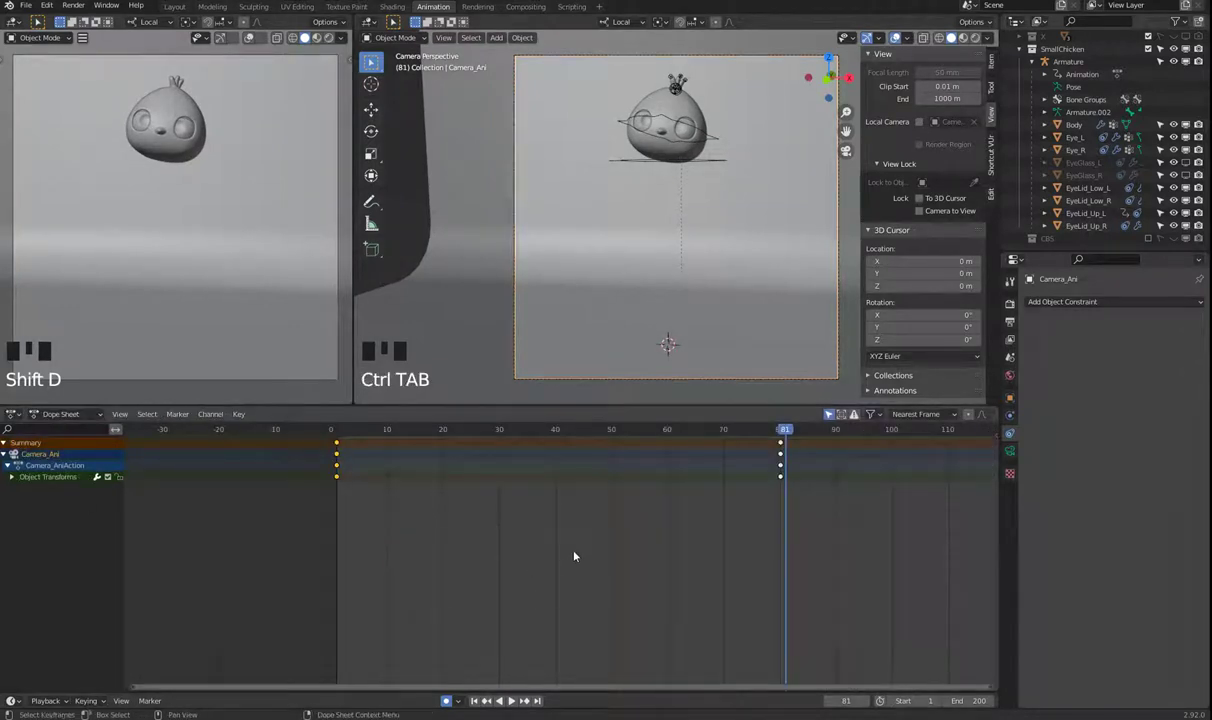
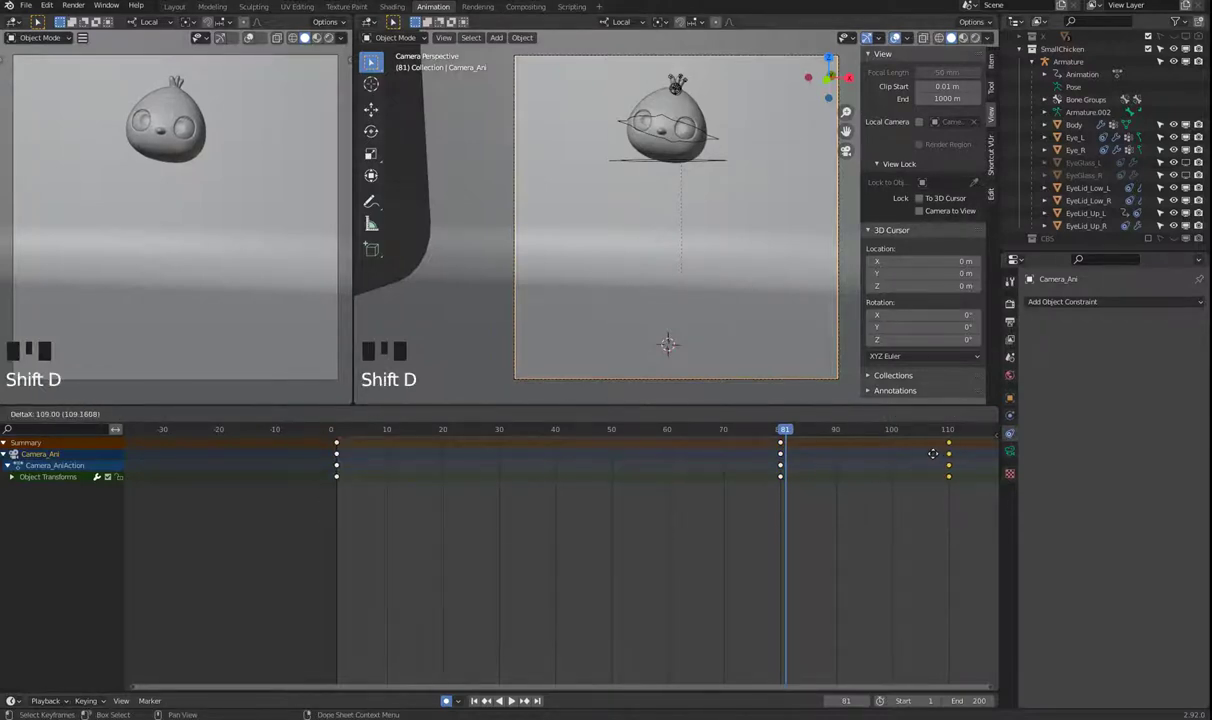
Step: Move Camera_Ani's key columns to frames 60 and 120, end the scene at 120, and play it back
left_click_drag(813, 506, 674, 328)
scroll("down", 3)
scroll("down", 3)
key("space")
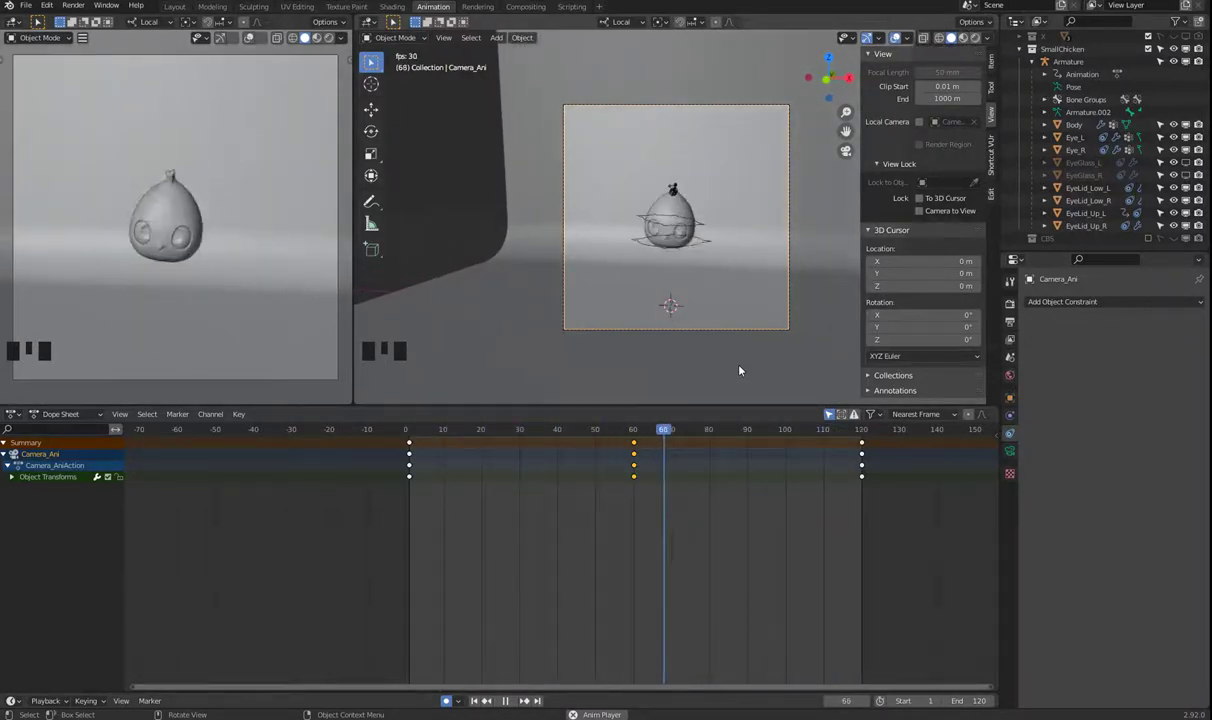
key("space")
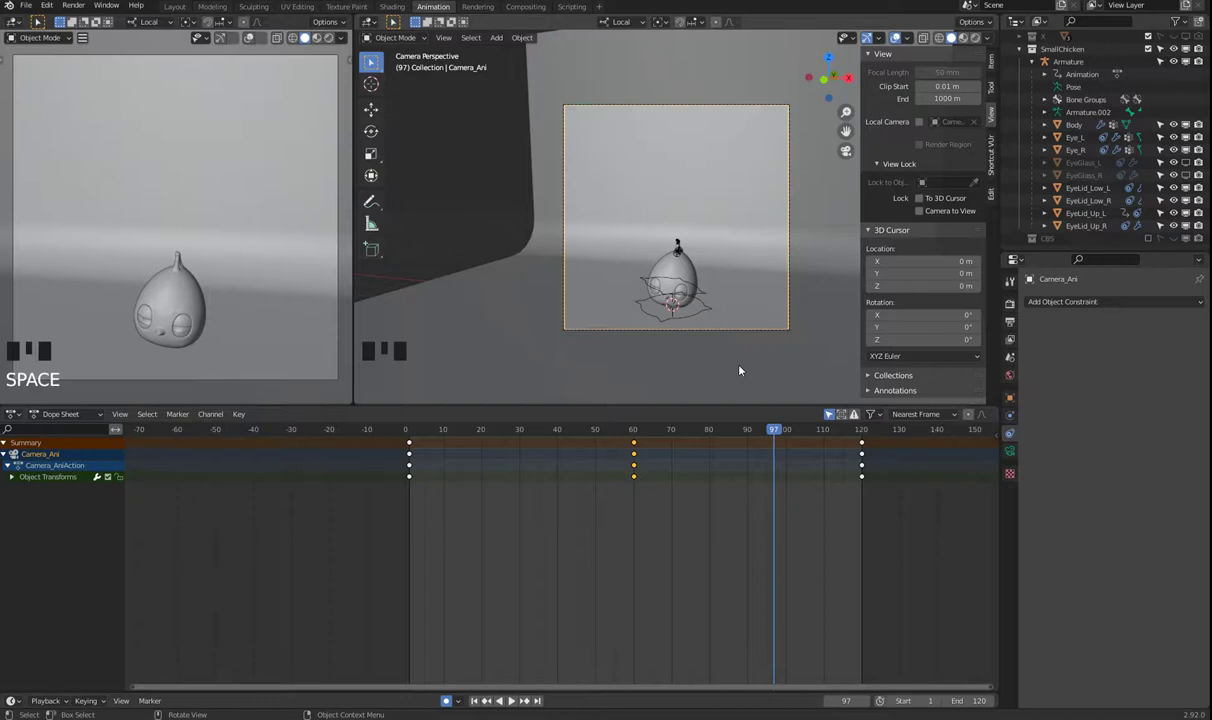
key("space")
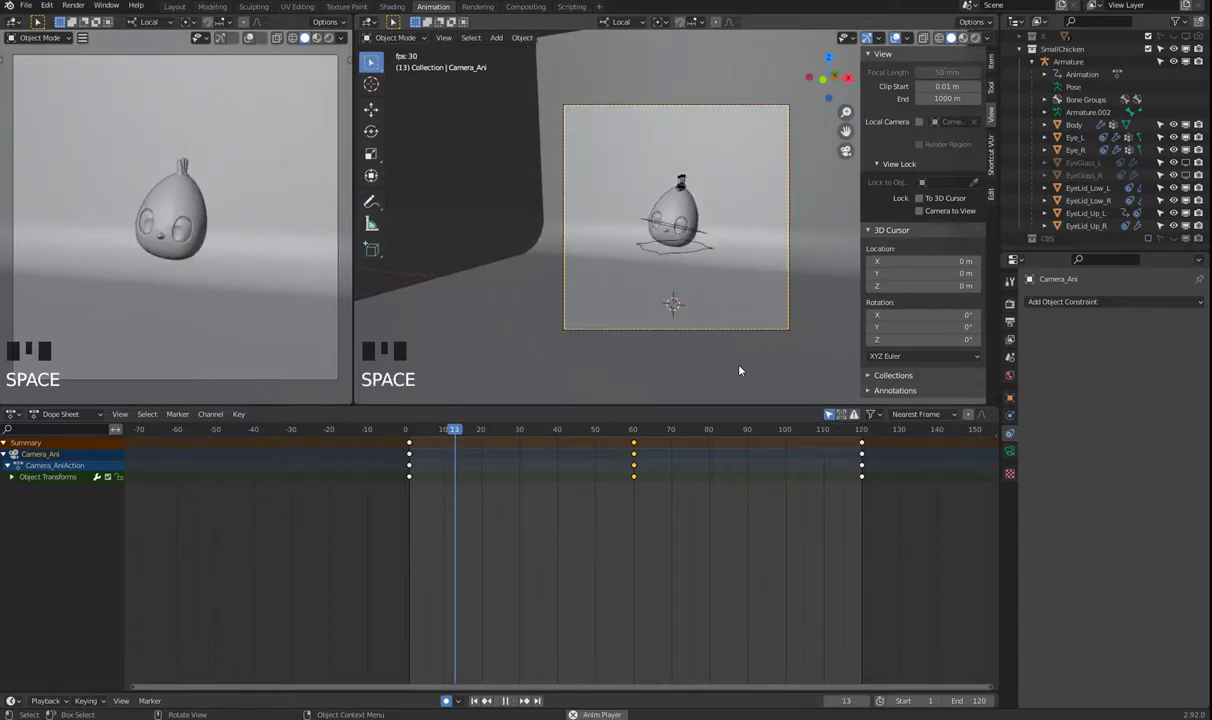